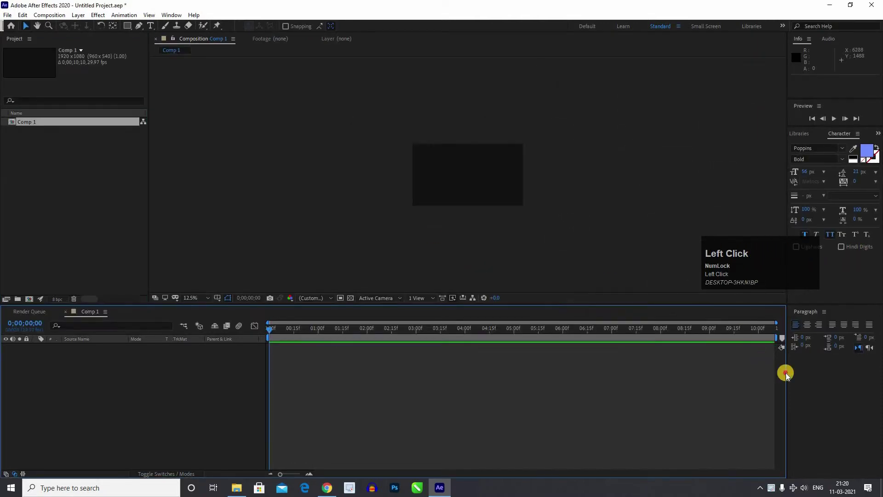
# Step: Activate the Horizontal Type tool, ready to place text in the empty Comp 1
pyautogui.moveTo(794, 388); pyautogui.dragTo(128, 379)
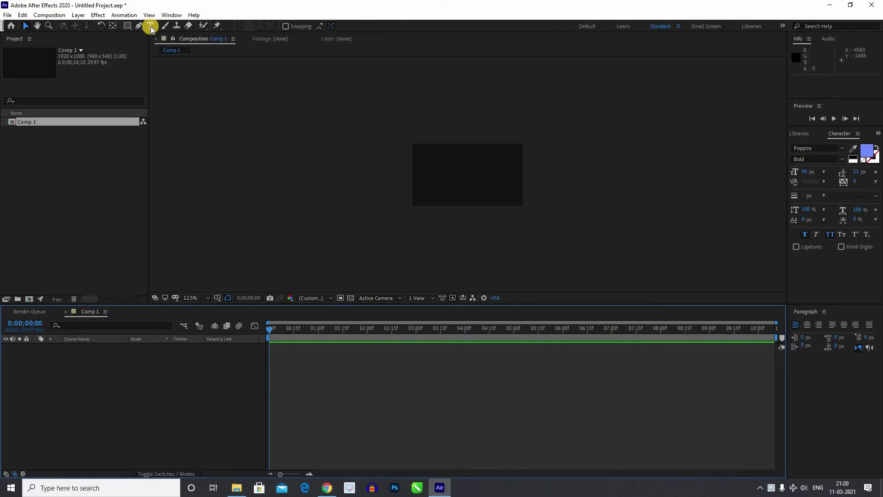
# Step: Click into the composition and adjust the timeline view before adding a layer
pyautogui.click(474, 207)
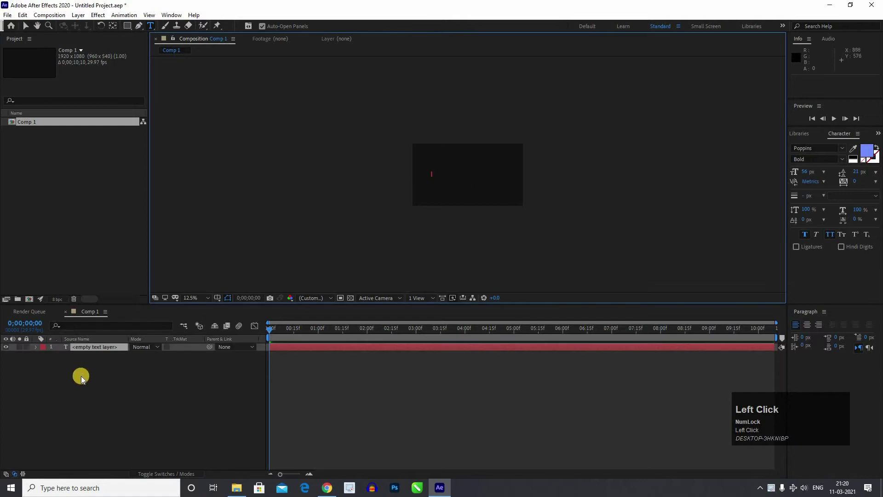
pyautogui.scroll(3)
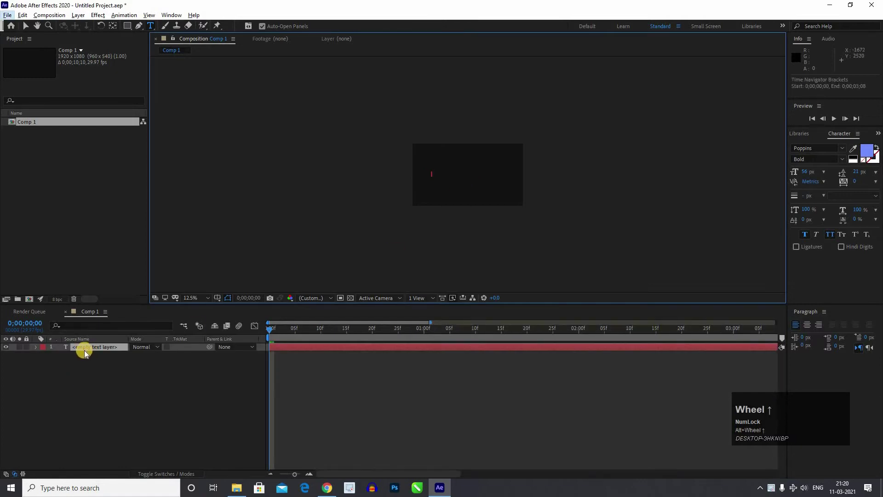
pyautogui.scroll(3)
pyautogui.moveTo(68, 388); pyautogui.dragTo(97, 366)
pyautogui.click(97, 366)
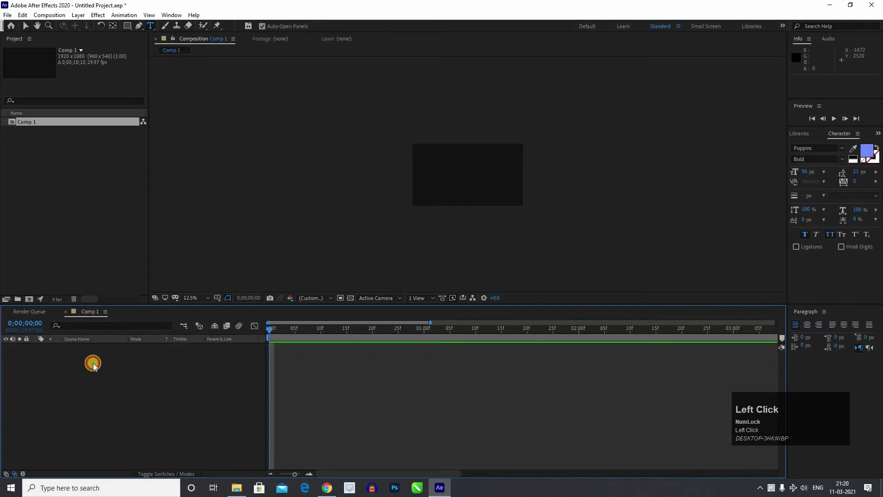
# Step: Create a new empty text layer via the timeline's New > Text menu
pyautogui.rightClick(88, 368)
pyautogui.click(182, 377)
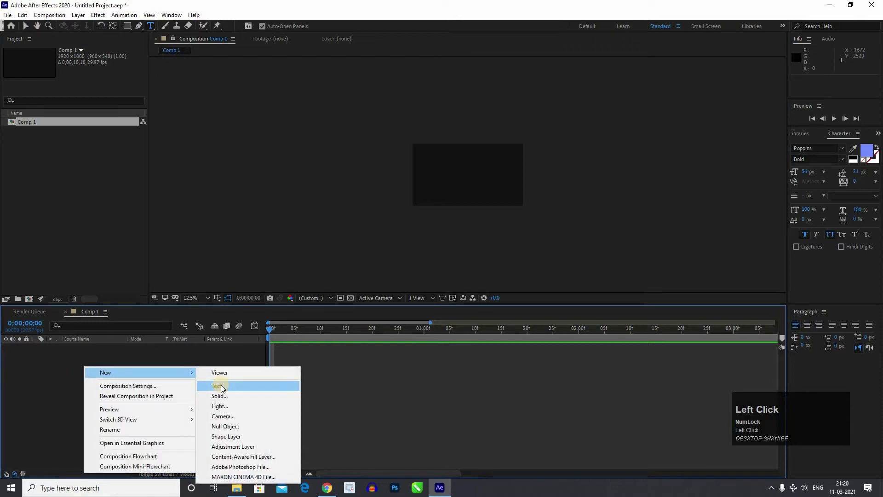
pyautogui.click(225, 387)
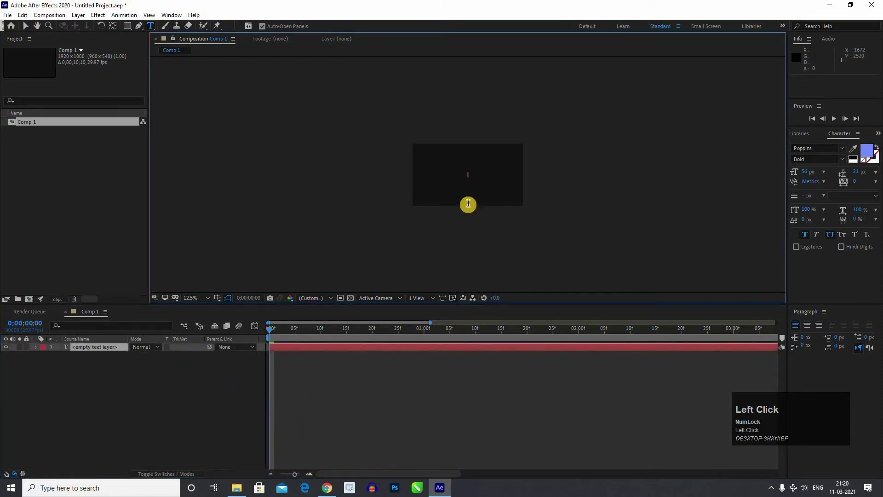
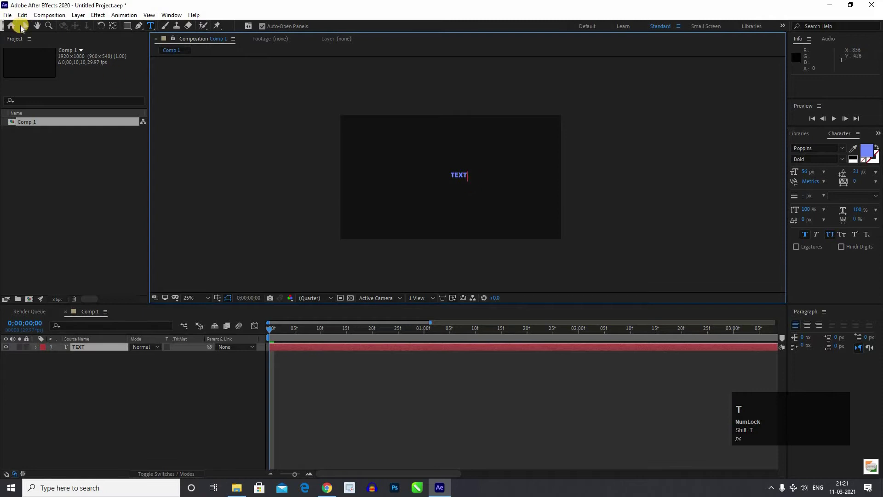
# Step: Finish typing TEXT, select the layer and centre the composition frame in the viewer
pyautogui.click(470, 243)
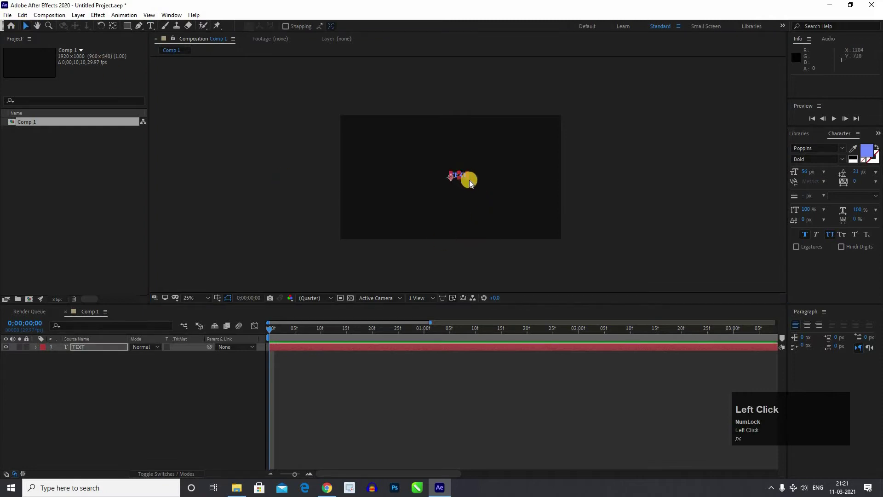
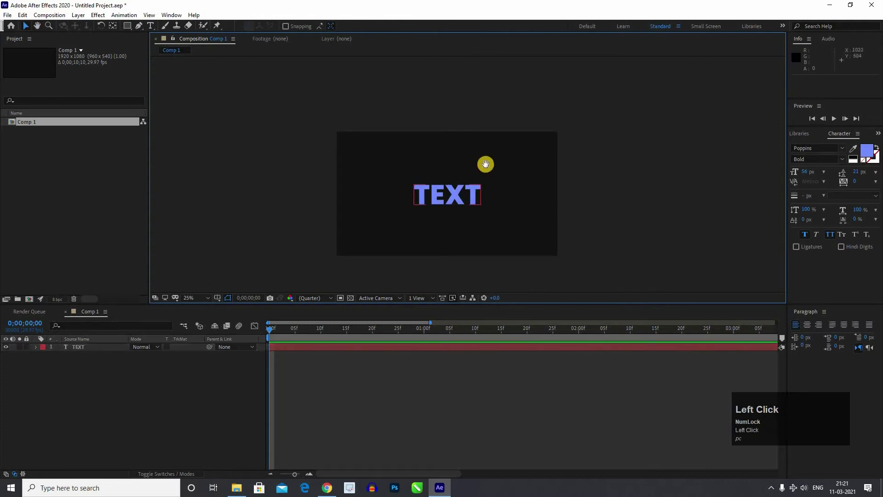
pyautogui.middleClick(294, 220)
pyautogui.click(500, 274)
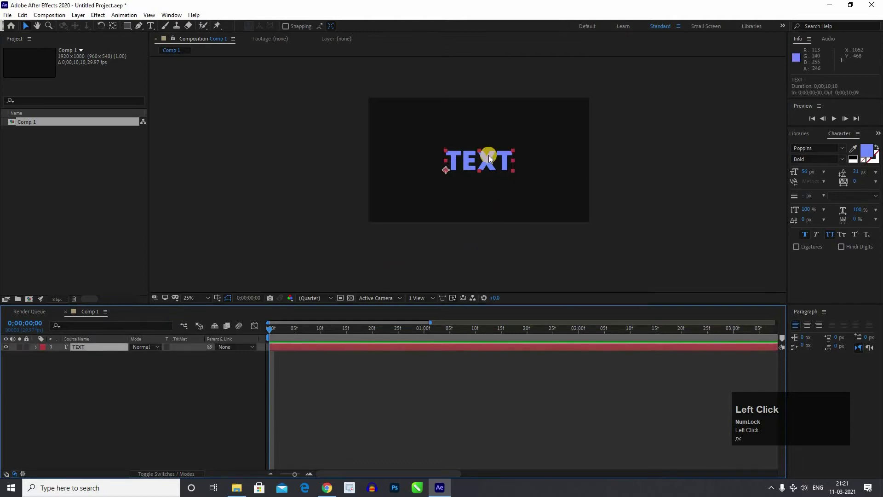
pyautogui.scroll(3)
pyautogui.moveTo(486, 165); pyautogui.dragTo(40, 351)
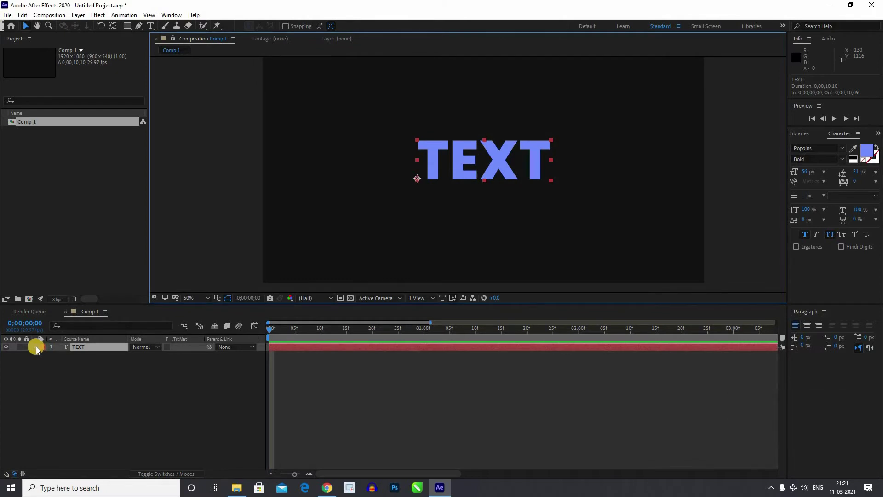
# Step: Expand the TEXT layer's Text group and set a Source Text keyframe at the timeline start
pyautogui.click(40, 351)
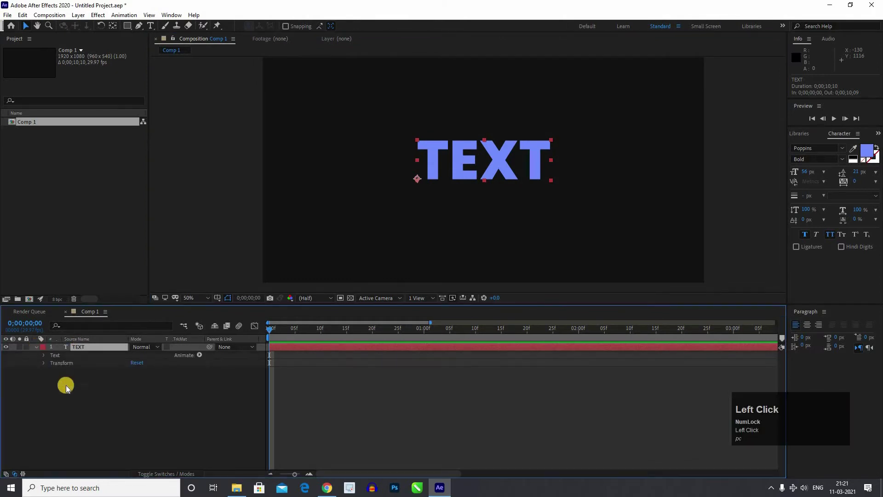
pyautogui.write('pc')
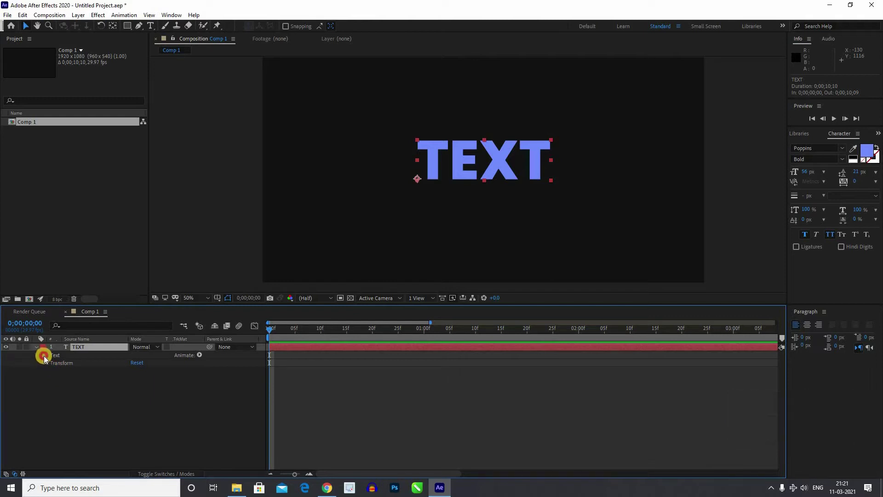
pyautogui.write('pc')
pyautogui.click(47, 359)
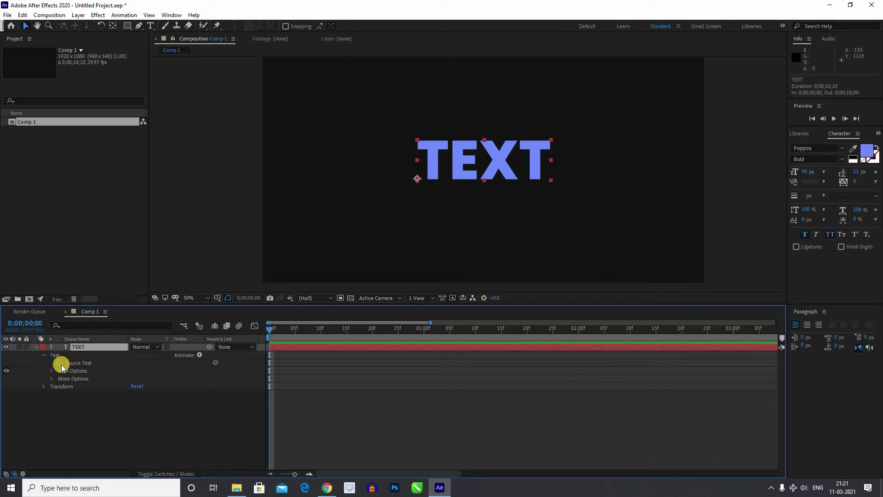
pyautogui.write('pc')
pyautogui.click(197, 350)
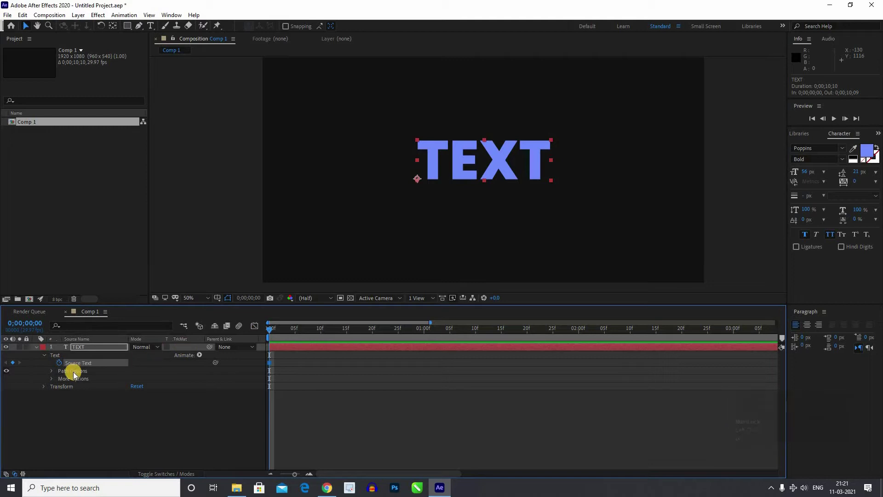
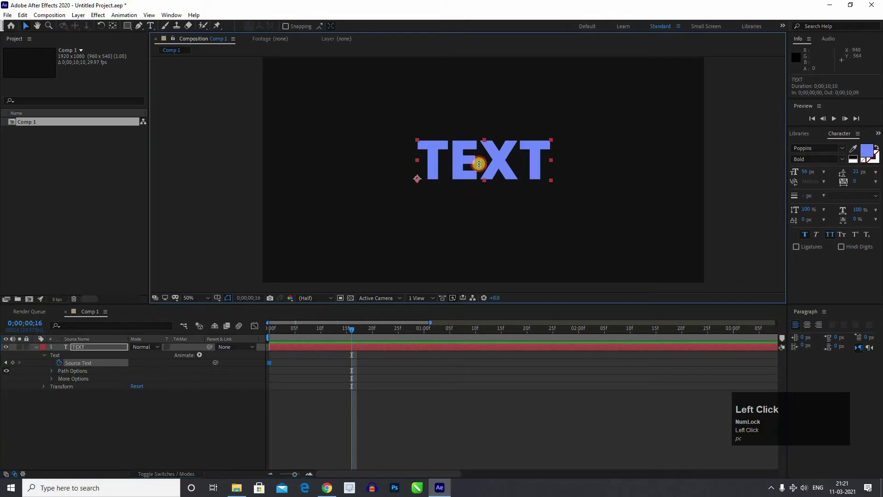
# Step: Retype the layer text as PK100 at a later time, creating a second Source Text keyframe
pyautogui.write('pk')
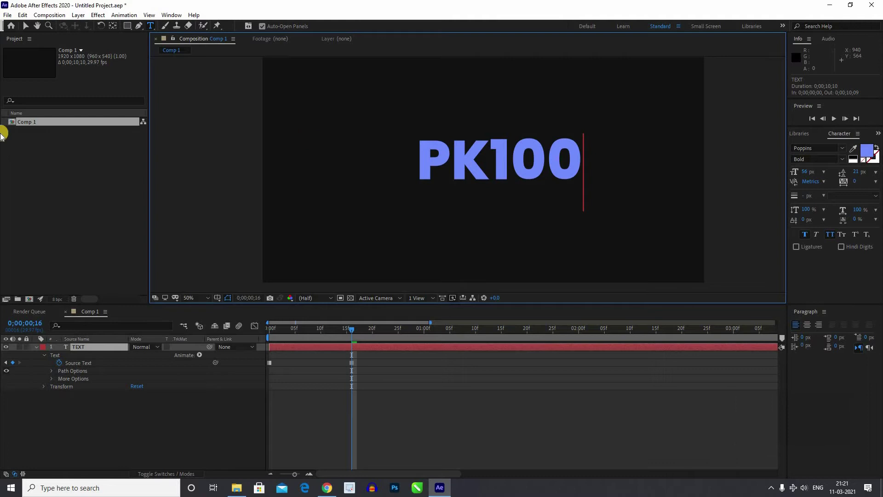
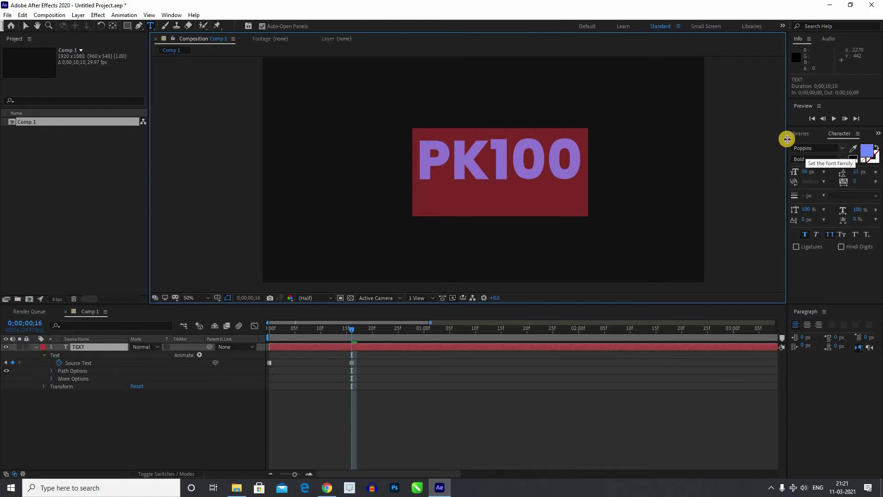
pyautogui.moveTo(734, 143); pyautogui.dragTo(784, 161)
pyautogui.write('pc')
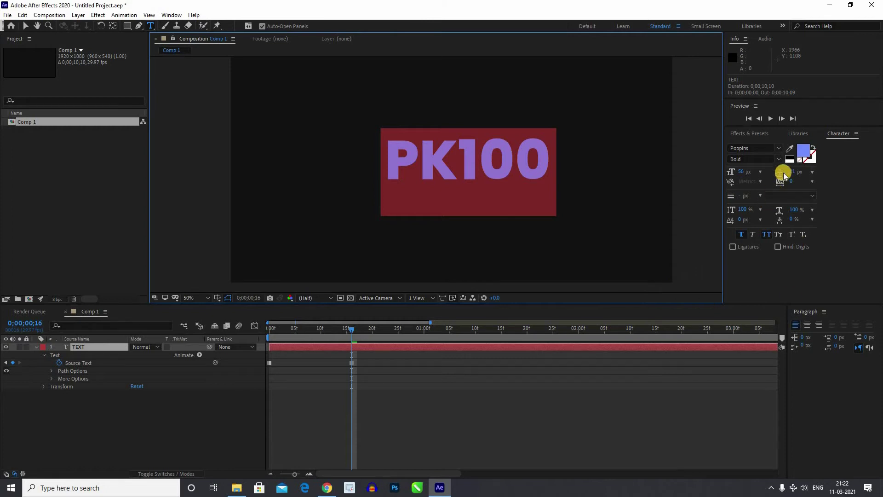
pyautogui.write('pc')
# Step: Move the PK100 keyframe later in time and preview the TEXT to PK100 change
pyautogui.moveTo(736, 208); pyautogui.dragTo(204, 333)
pyautogui.press('space')
pyautogui.moveTo(395, 375); pyautogui.dragTo(480, 353)
pyautogui.press('space')
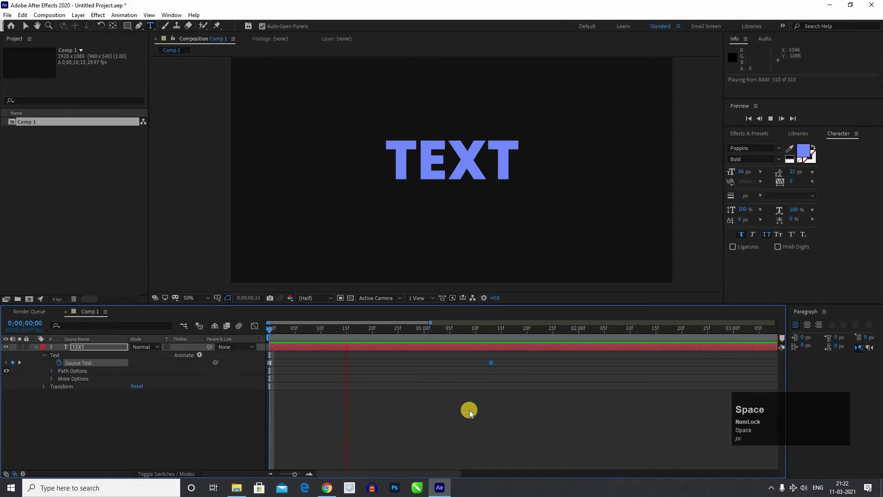
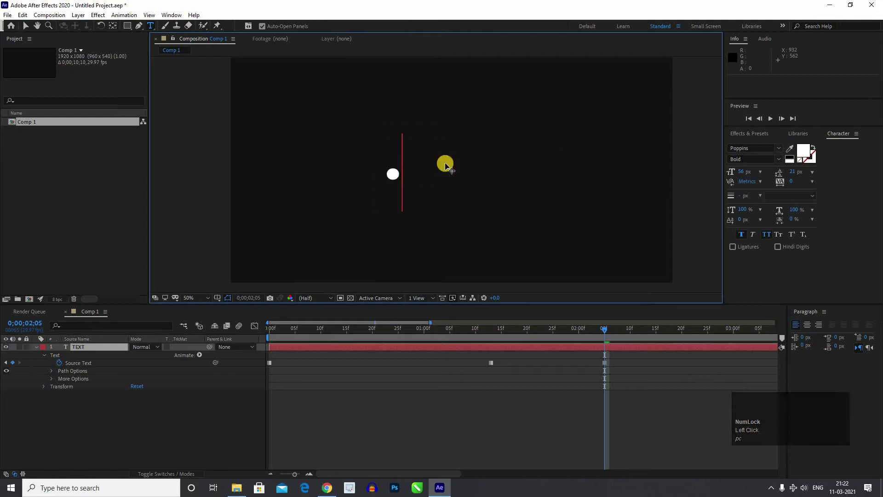
# Step: Add a .IN text keyframe at 2;05 and preview the text changes
pyautogui.write('in')
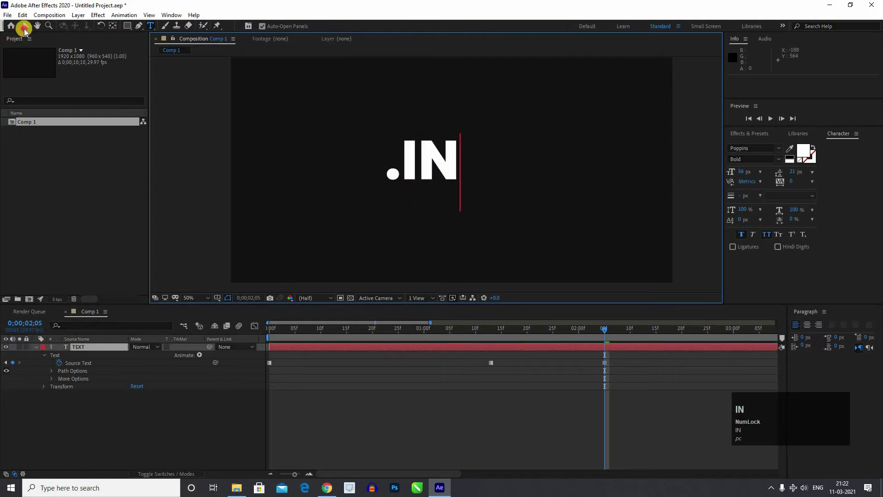
pyautogui.click(508, 349)
pyautogui.press('space')
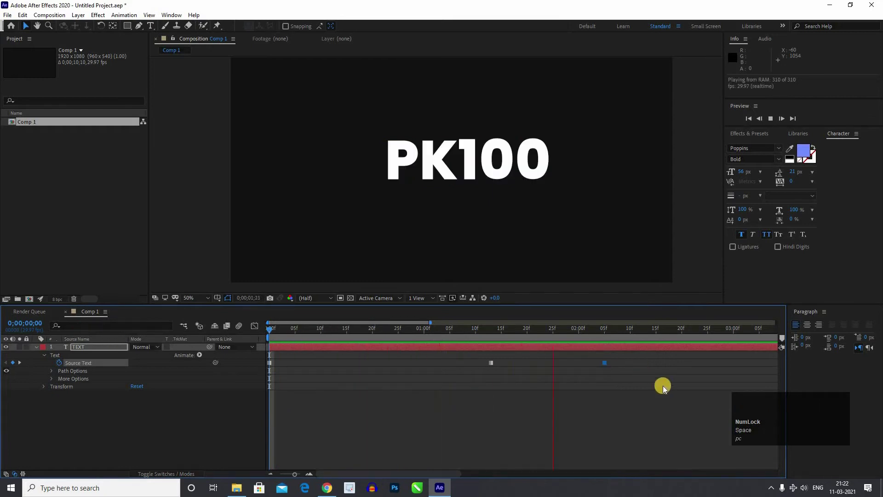
pyautogui.press('space')
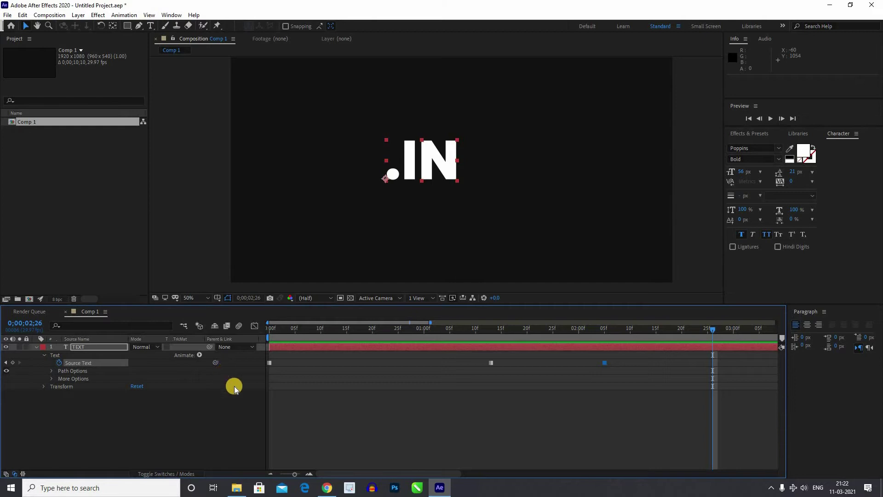
# Step: Return to frame 0 and delete all Source Text keyframes so the layer reads TEXT
pyautogui.moveTo(657, 416); pyautogui.dragTo(63, 367)
pyautogui.write('pc')
pyautogui.write('pc')
pyautogui.click(277, 364)
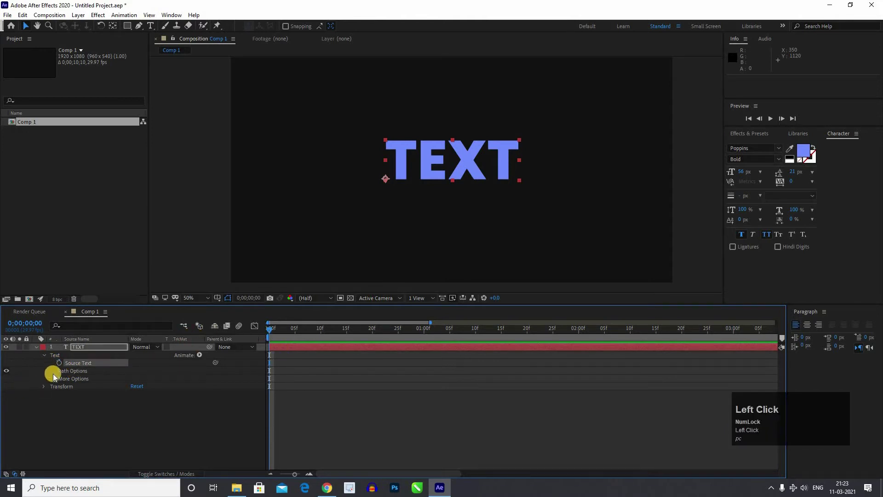
# Step: Unfold the TEXT layer's text properties and draw a curved mask path on the layer
pyautogui.write('pc')
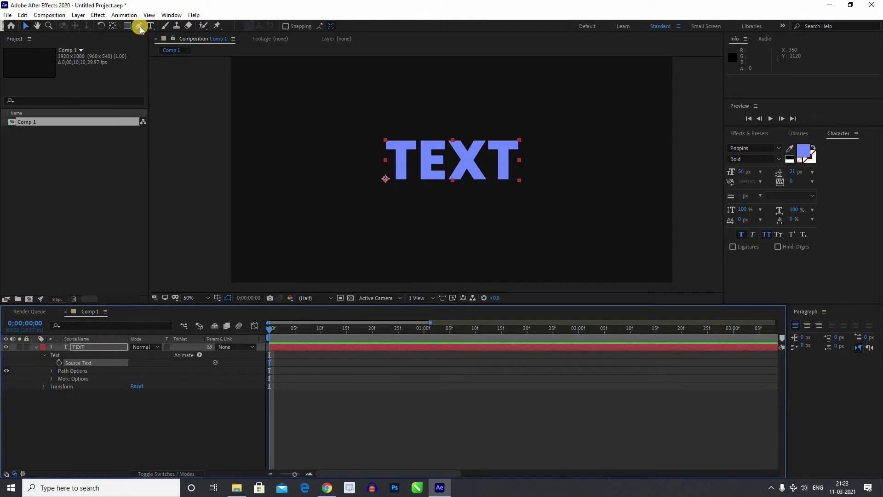
pyautogui.write('pc')
pyautogui.moveTo(232, 253); pyautogui.dragTo(97, 361)
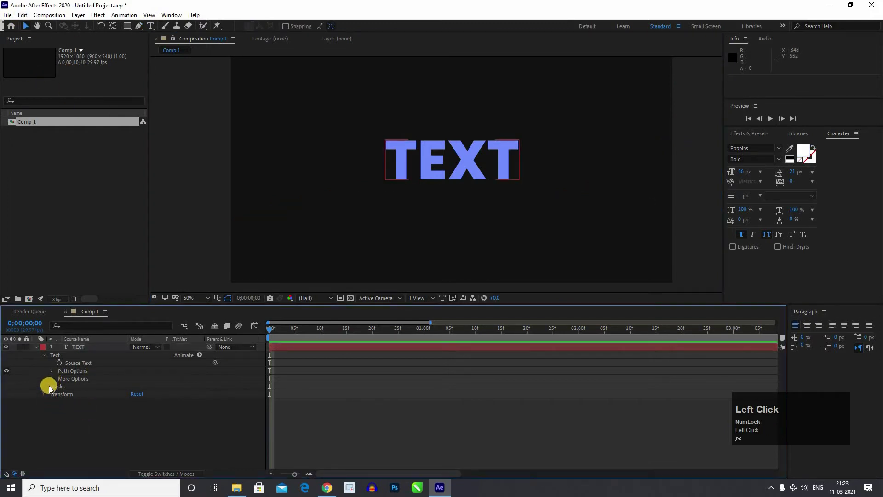
# Step: Set the Path Options Path to Mask 1 so TEXT follows the curve, zooming out to 25%
pyautogui.write('pc')
pyautogui.click(53, 374)
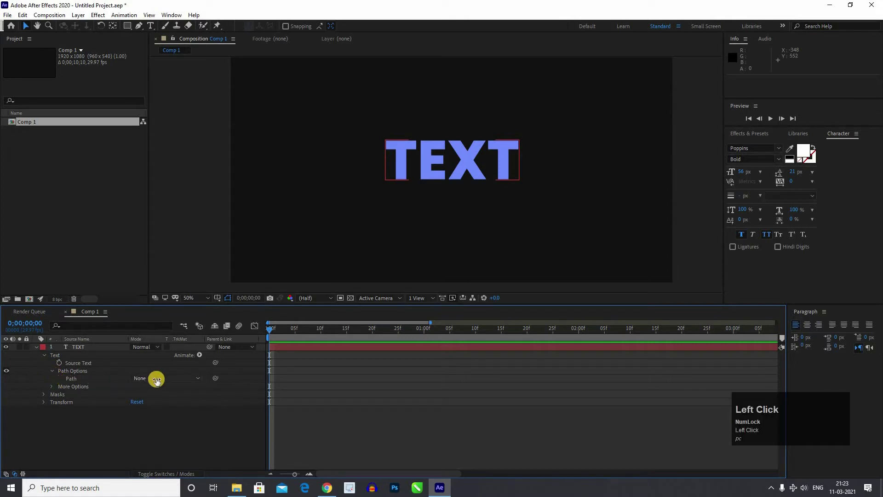
pyautogui.click(157, 399)
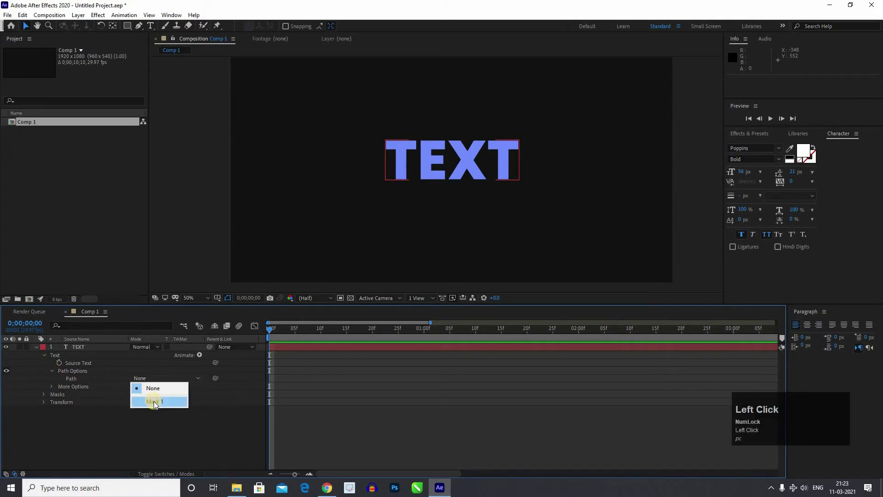
pyautogui.click(241, 375)
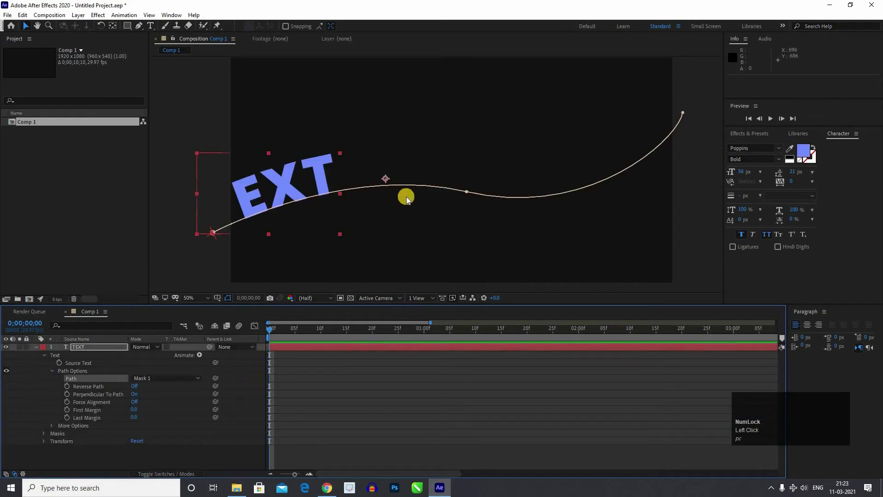
pyautogui.scroll(-3)
pyautogui.middleClick(332, 178)
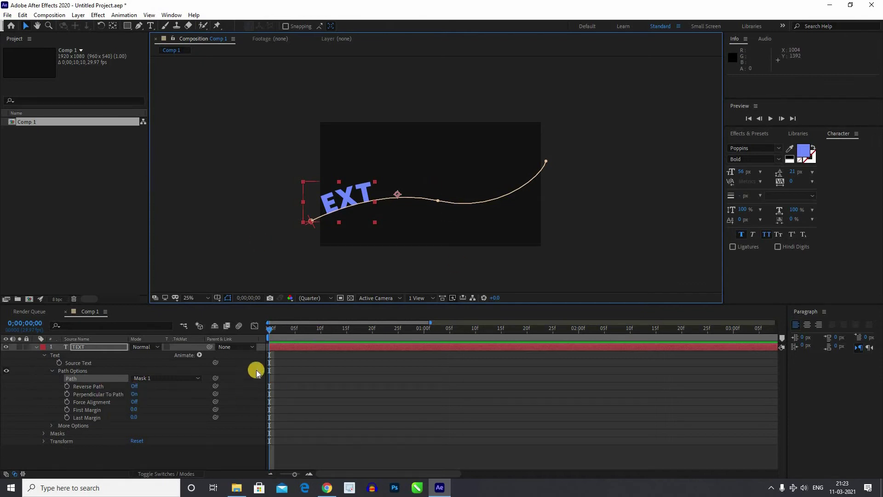
# Step: Toggle Reverse Path, Perpendicular To Path and Force Alignment on then off again
pyautogui.moveTo(292, 200); pyautogui.dragTo(141, 281)
pyautogui.write('pcpc')
pyautogui.click(140, 282)
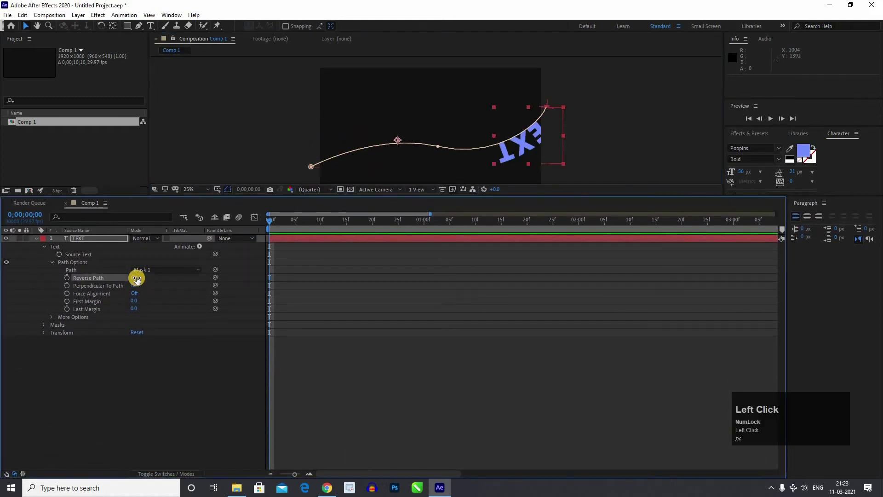
pyautogui.click(140, 282)
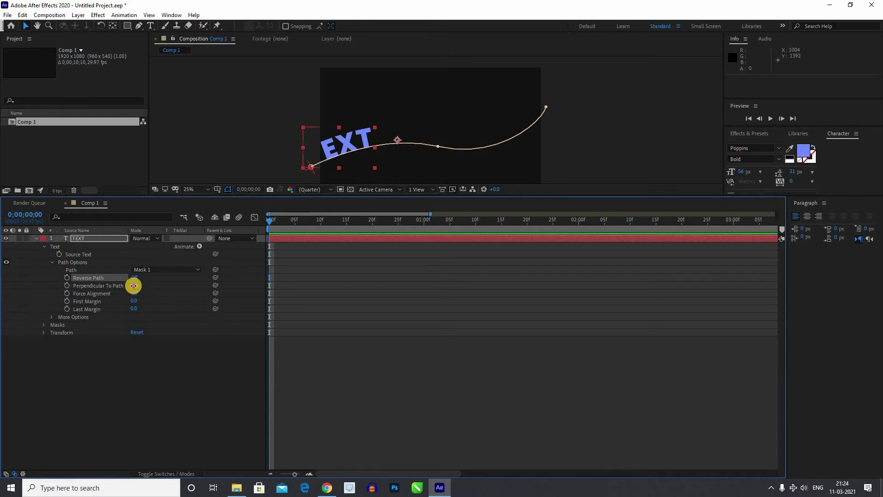
pyautogui.click(137, 290)
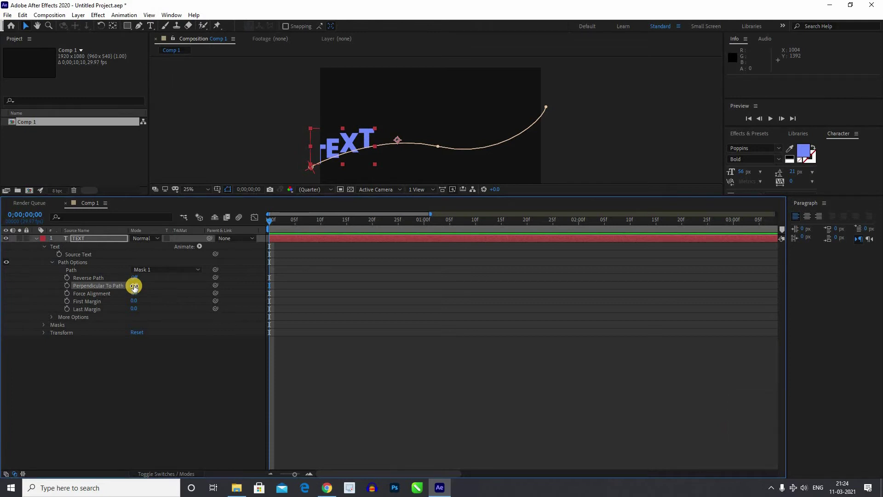
pyautogui.click(138, 289)
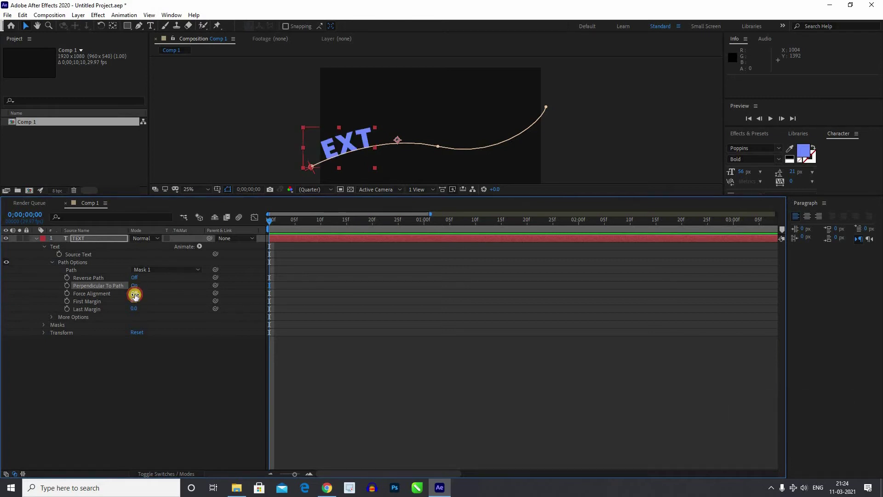
pyautogui.click(139, 298)
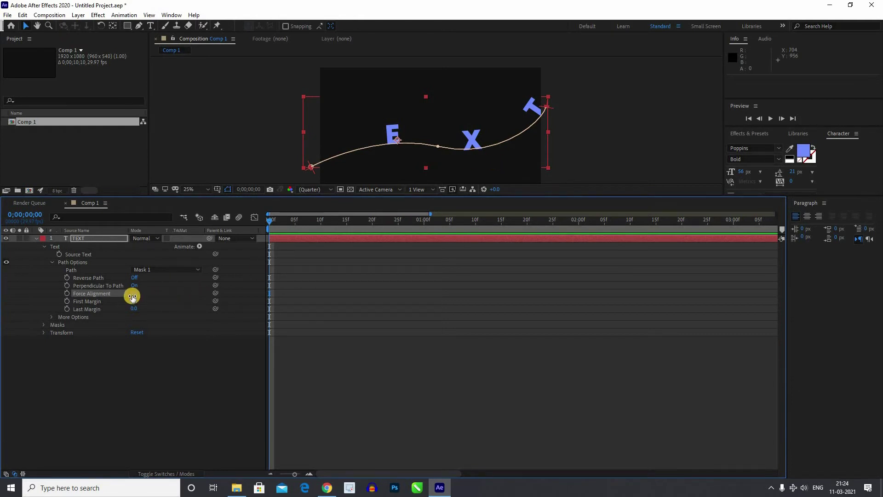
pyautogui.click(134, 298)
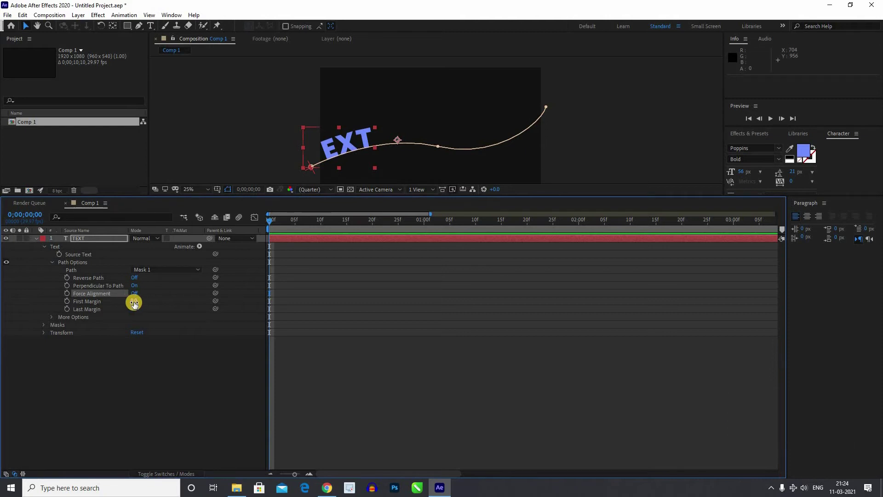
# Step: Scrub First Margin to 44 to slide TEXT along the path, undoing an overshoot
pyautogui.moveTo(223, 303); pyautogui.dragTo(161, 308)
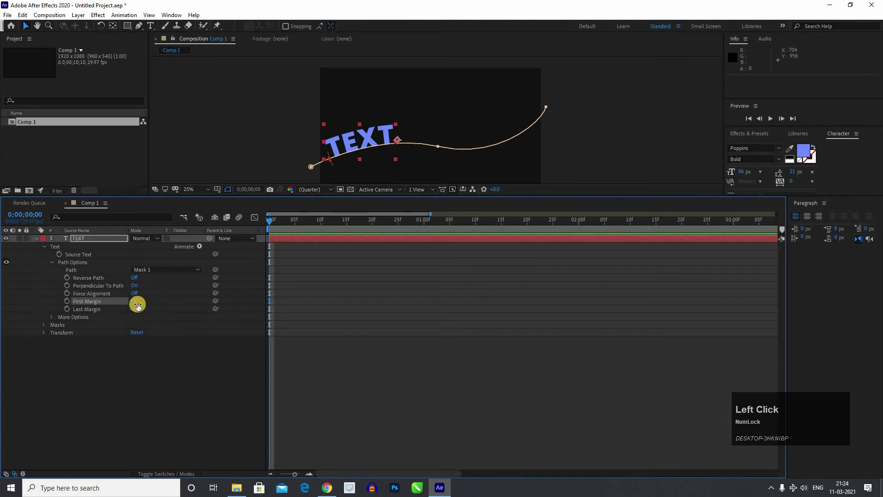
pyautogui.moveTo(178, 310); pyautogui.dragTo(723, 253)
pyautogui.press('ctrl+z')
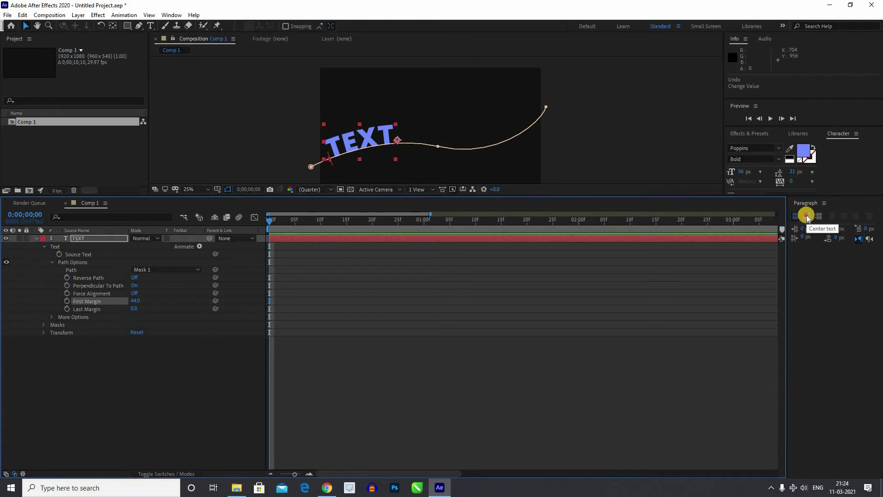
# Step: Centre-align the text and keyframe First Margin up to 820 so the word leaves the frame
pyautogui.click(810, 219)
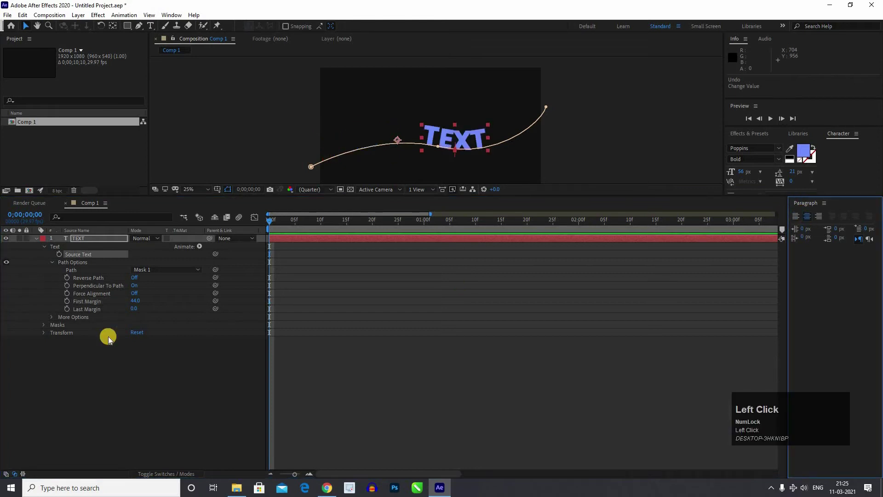
pyautogui.moveTo(226, 287); pyautogui.dragTo(180, 20)
pyautogui.click(221, 152)
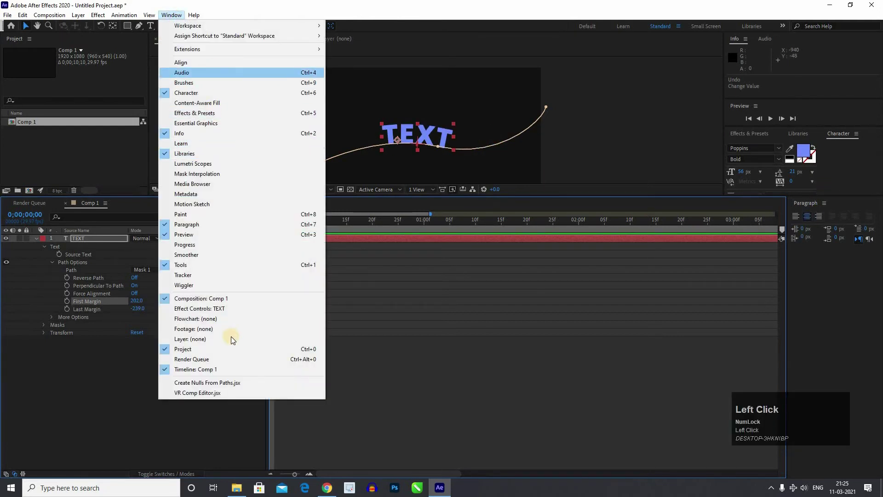
pyautogui.click(245, 324)
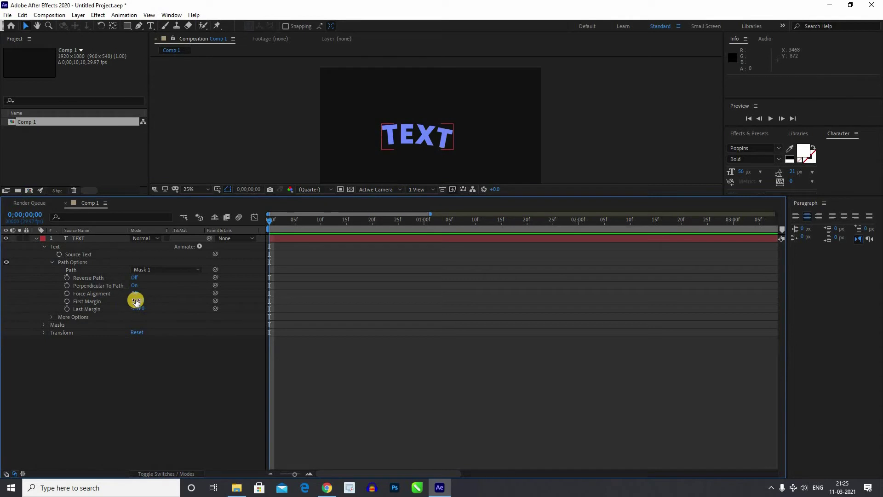
pyautogui.moveTo(110, 303); pyautogui.dragTo(215, 234)
pyautogui.press('space')
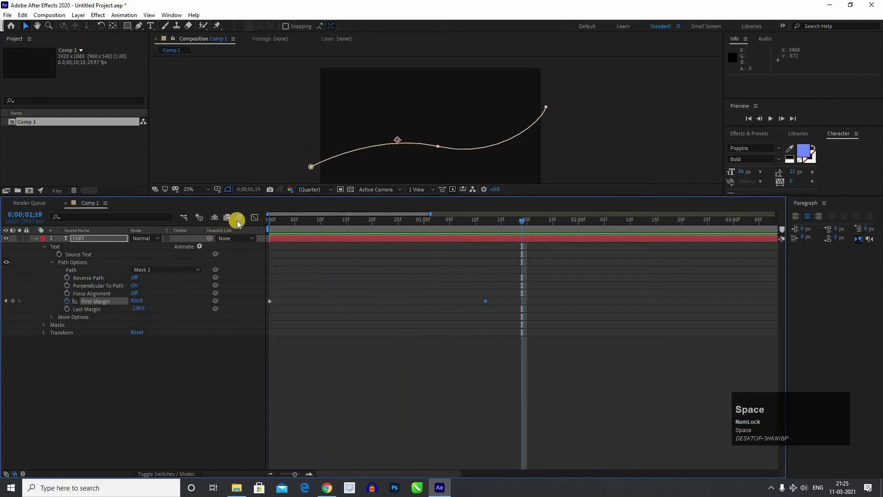
# Step: Collapse the TEXT layer and reveal only its keyframed properties with U
pyautogui.click(177, 245)
pyautogui.scroll(3)
pyautogui.click(173, 239)
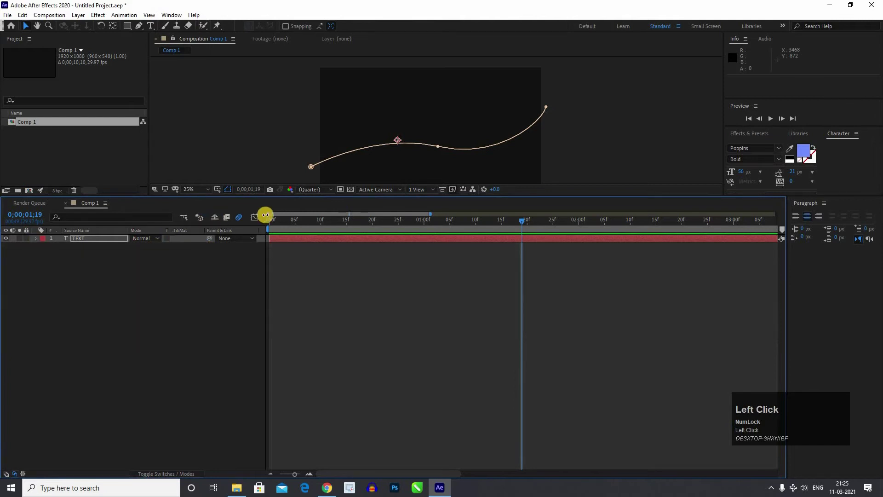
pyautogui.scroll(3)
pyautogui.click(239, 226)
pyautogui.press('space')
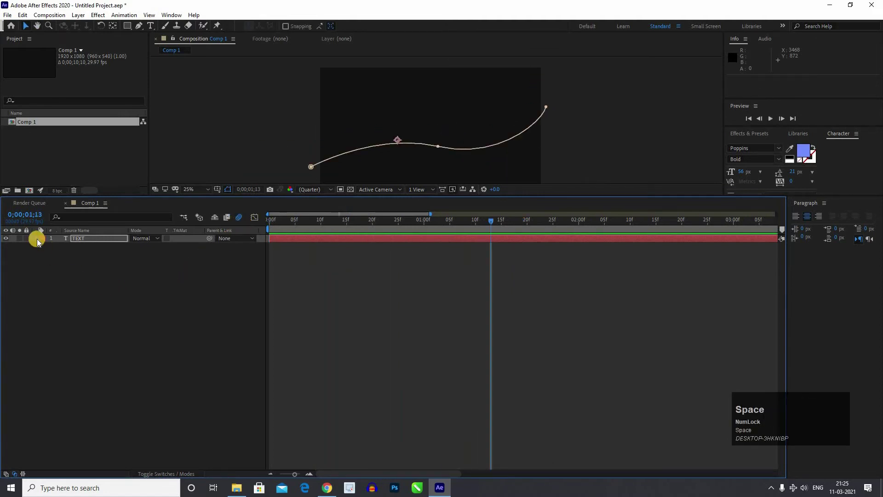
pyautogui.click(92, 294)
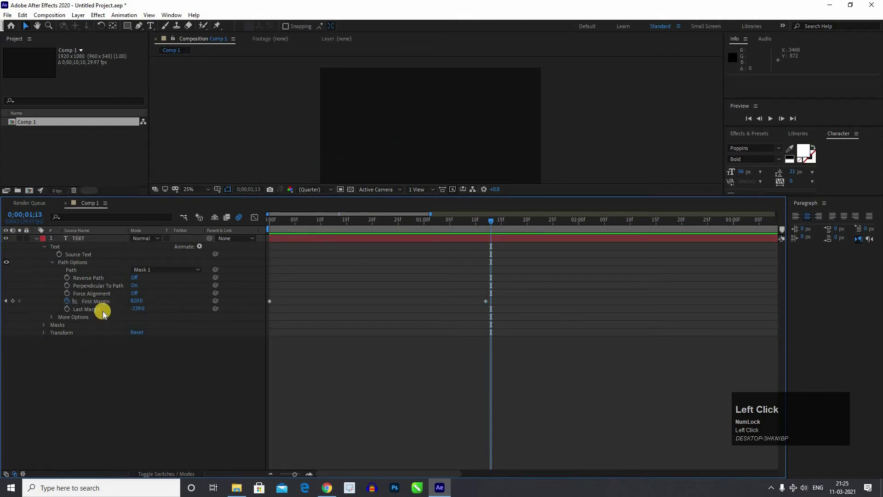
pyautogui.scroll(-3)
# Step: Draw a circular Mask 2 on the TEXT layer and set the text's Path to Mask 2
pyautogui.middleClick(360, 197)
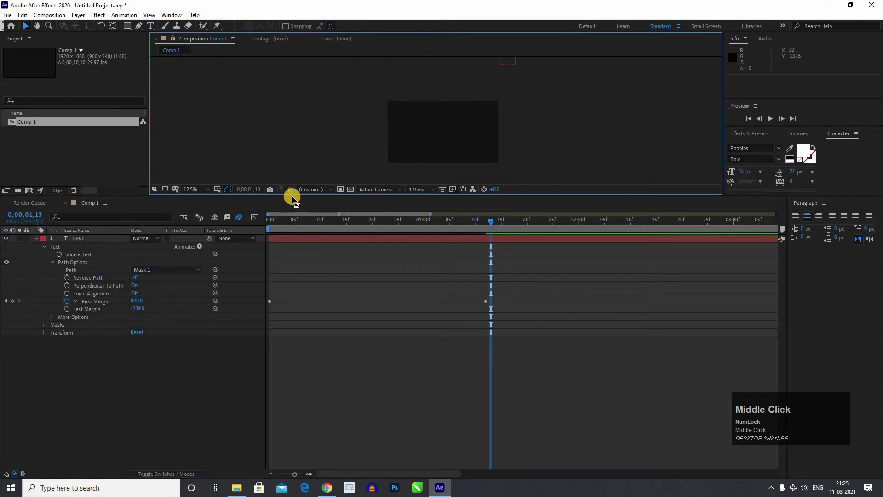
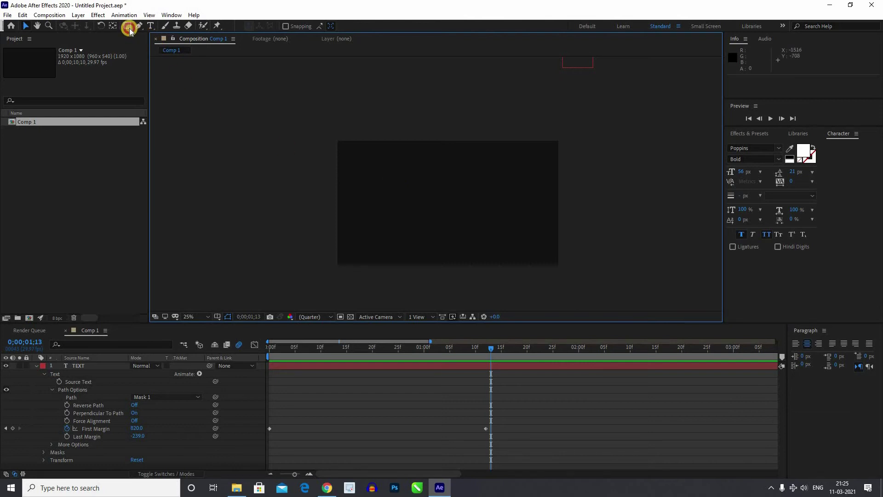
pyautogui.moveTo(146, 49); pyautogui.dragTo(94, 382)
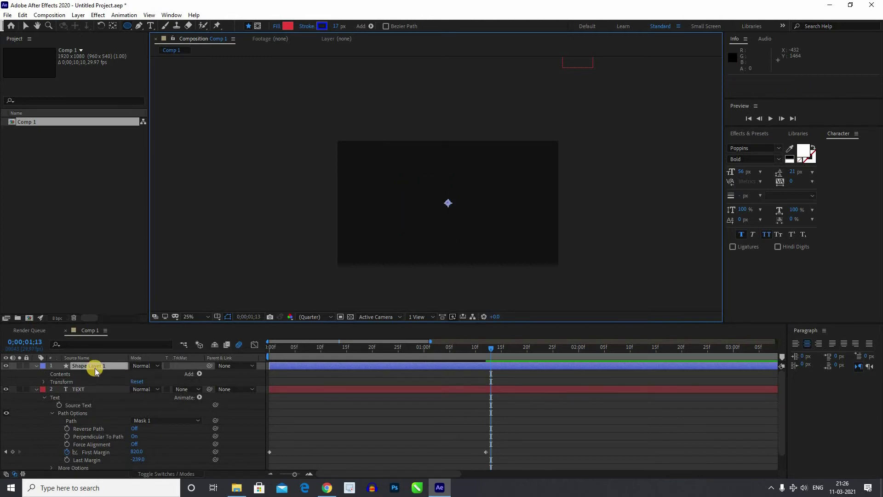
pyautogui.moveTo(97, 372); pyautogui.dragTo(161, 406)
pyautogui.scroll(3)
pyautogui.click(160, 400)
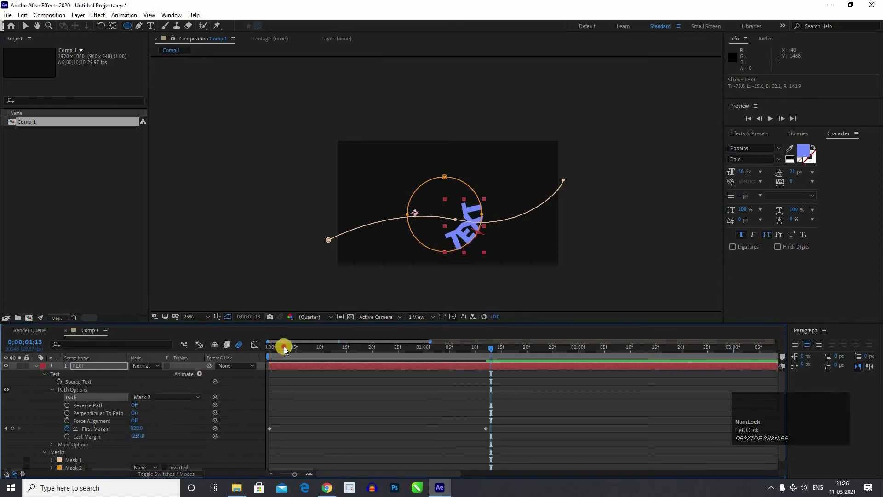
# Step: Reverse the path and keyframe First Margin so TEXT travels around the circle, previewing it
pyautogui.moveTo(265, 351); pyautogui.dragTo(453, 208)
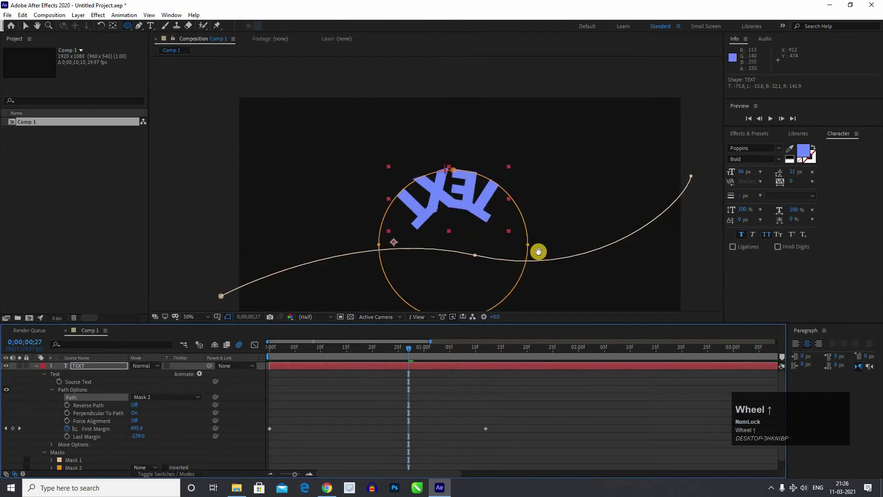
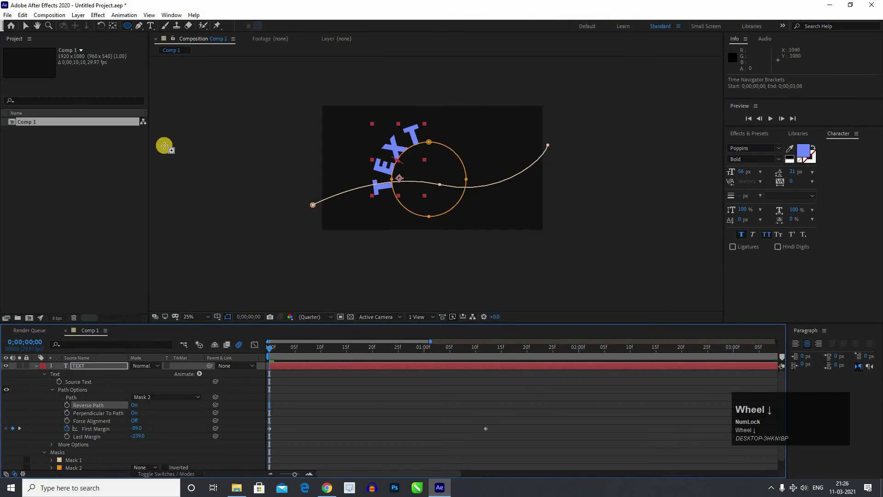
pyautogui.click(26, 32)
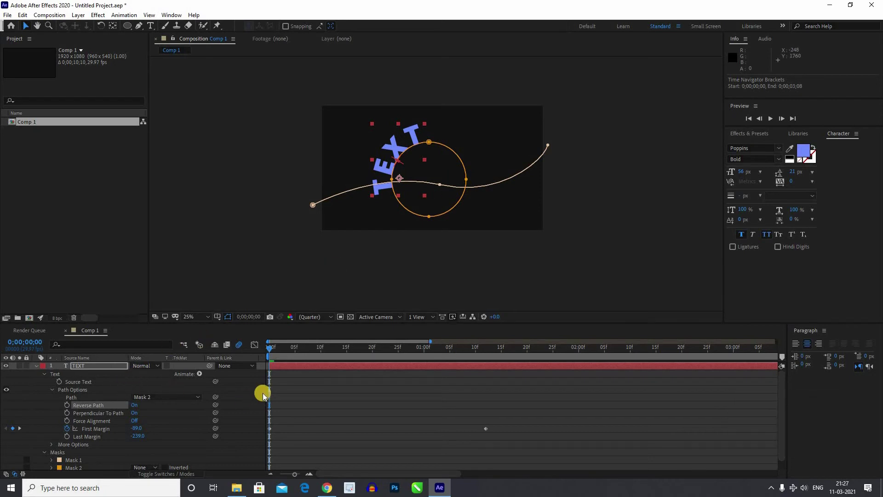
pyautogui.moveTo(385, 357); pyautogui.dragTo(123, 447)
pyautogui.scroll(-3)
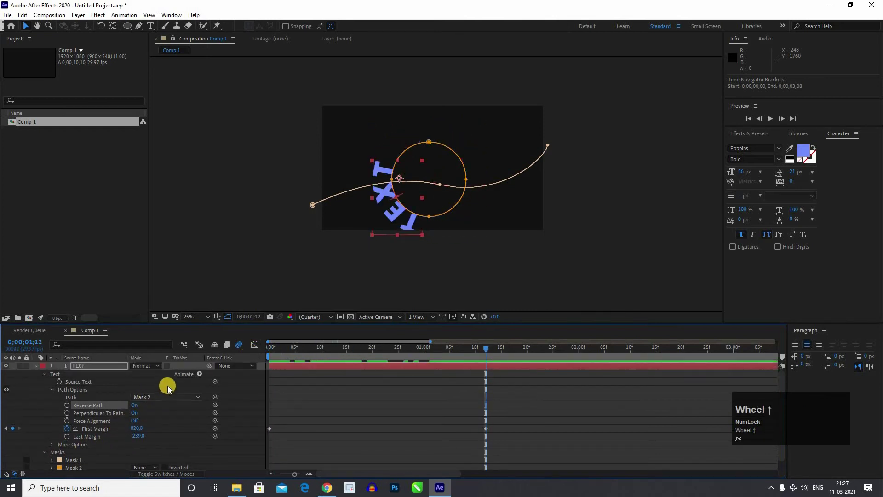
pyautogui.scroll(3)
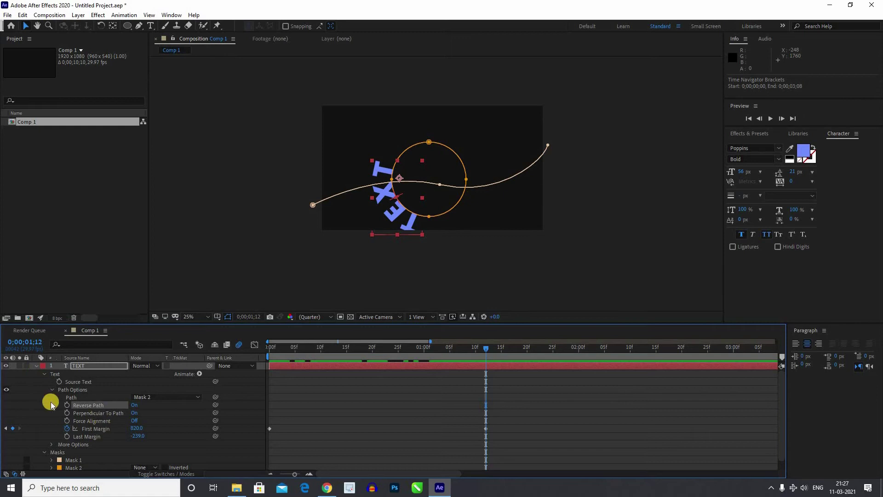
# Step: Delete the old TEXT layer and start a new text layer in the composition
pyautogui.click(40, 371)
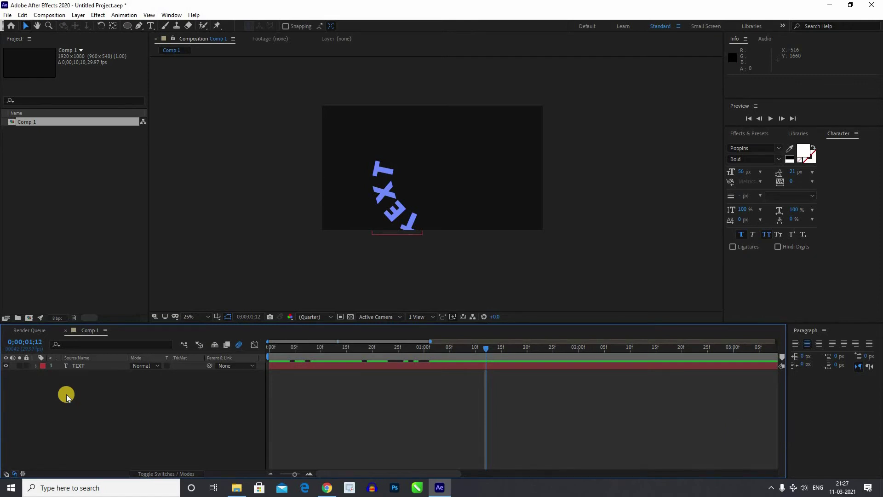
pyautogui.moveTo(78, 390); pyautogui.dragTo(93, 387)
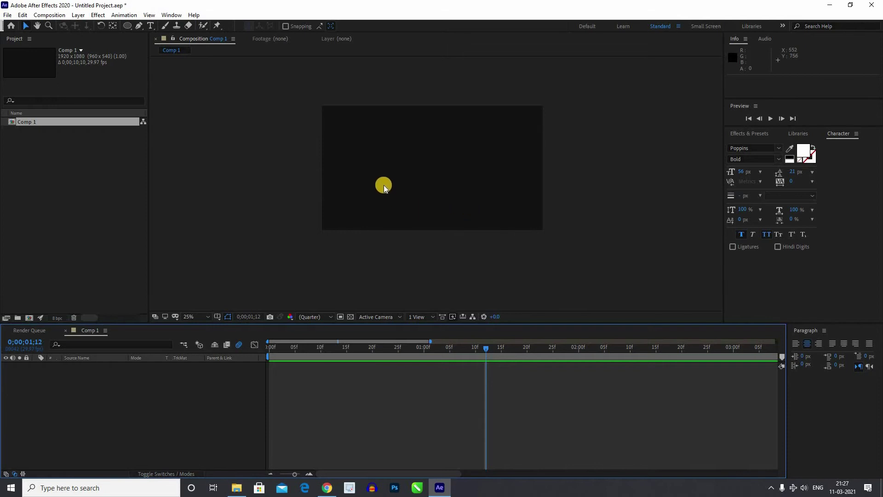
pyautogui.scroll(3)
pyautogui.moveTo(396, 169); pyautogui.dragTo(385, 197)
pyautogui.click(385, 197)
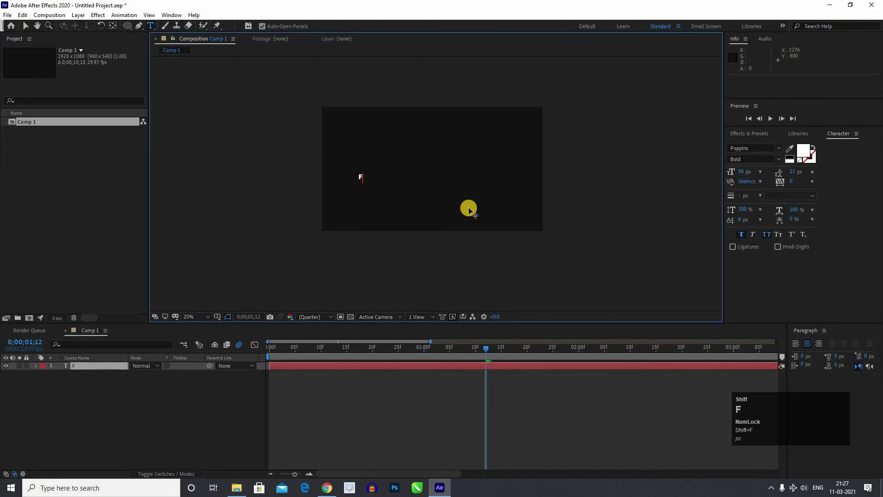
# Step: Type the title 'Free learn in marathi' into the new text layer
pyautogui.write('rre')
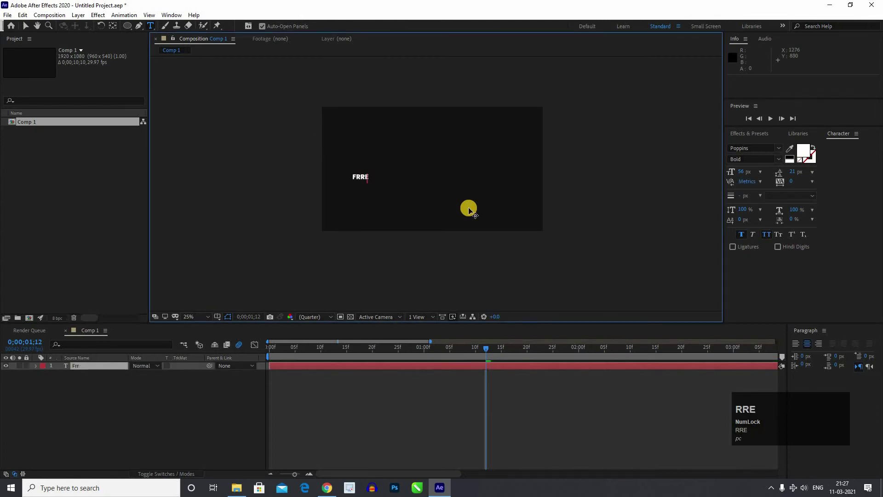
pyautogui.write('ee')
pyautogui.press('space')
pyautogui.write('learn')
pyautogui.press('space')
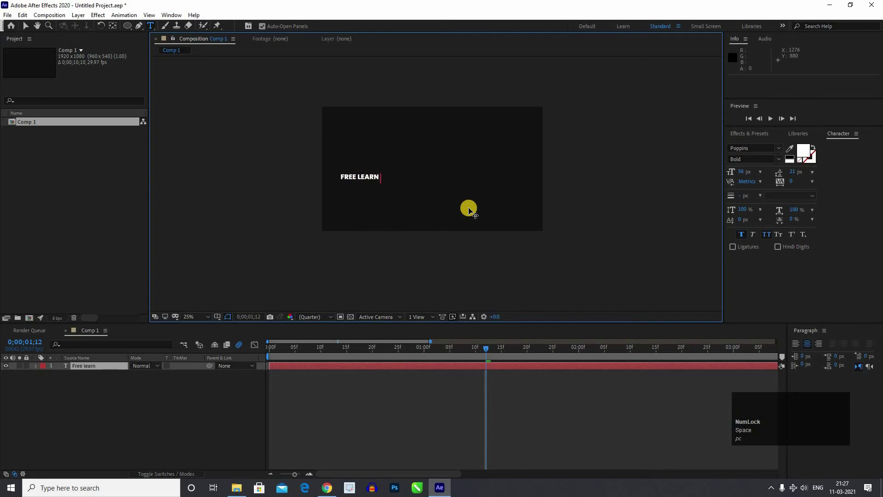
pyautogui.write('in')
pyautogui.press('space')
pyautogui.write('marathi')
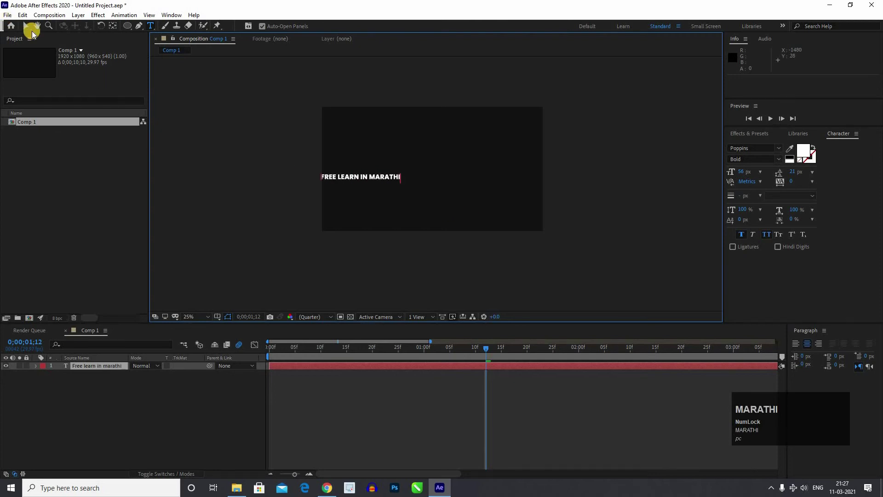
# Step: Move the FREE LEARN IN MARATHI title to the centre of the frame
pyautogui.moveTo(368, 172); pyautogui.dragTo(426, 180)
pyautogui.scroll(3)
pyautogui.moveTo(464, 225); pyautogui.dragTo(753, 139)
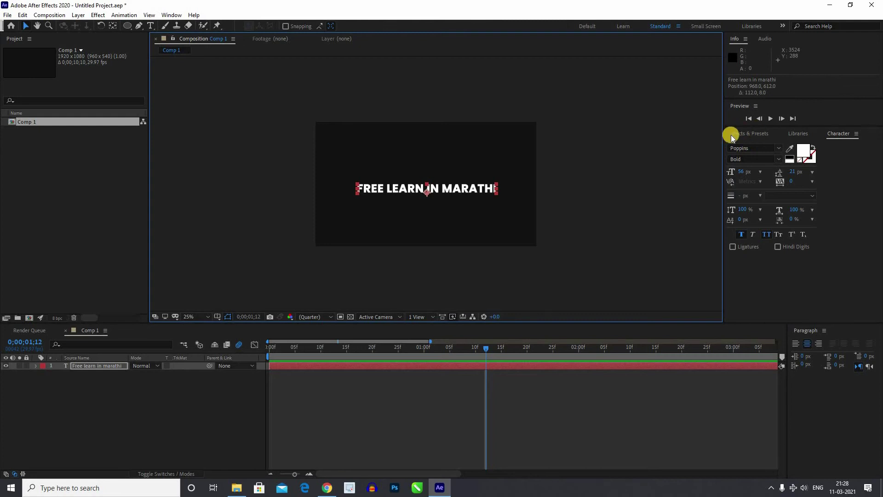
# Step: Enable the Effects & Presets panel from the Window menu
pyautogui.click(175, 18)
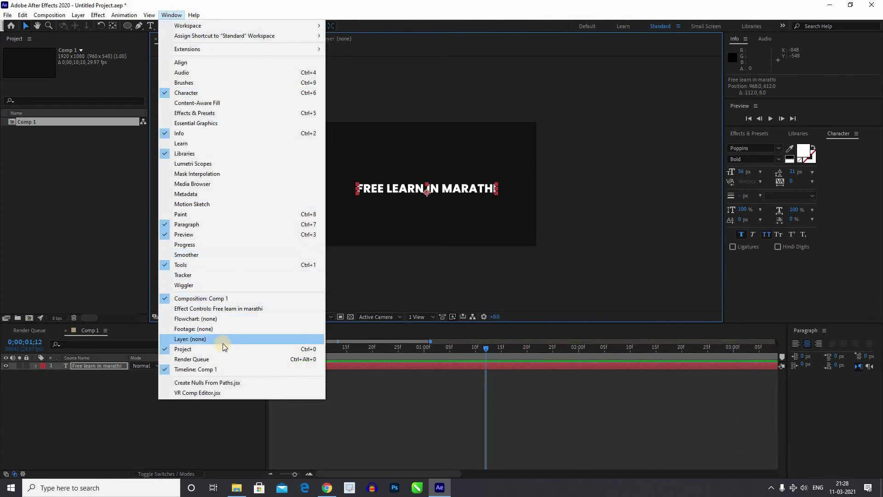
pyautogui.click(192, 131)
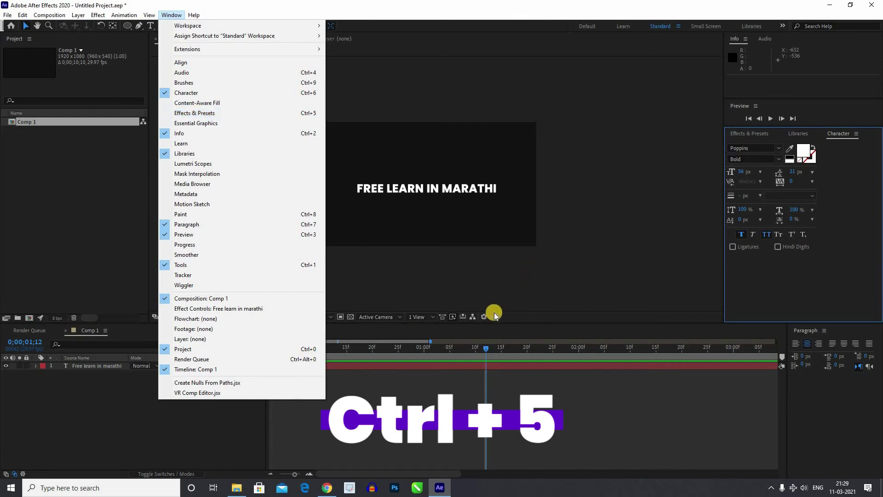
pyautogui.click(801, 153)
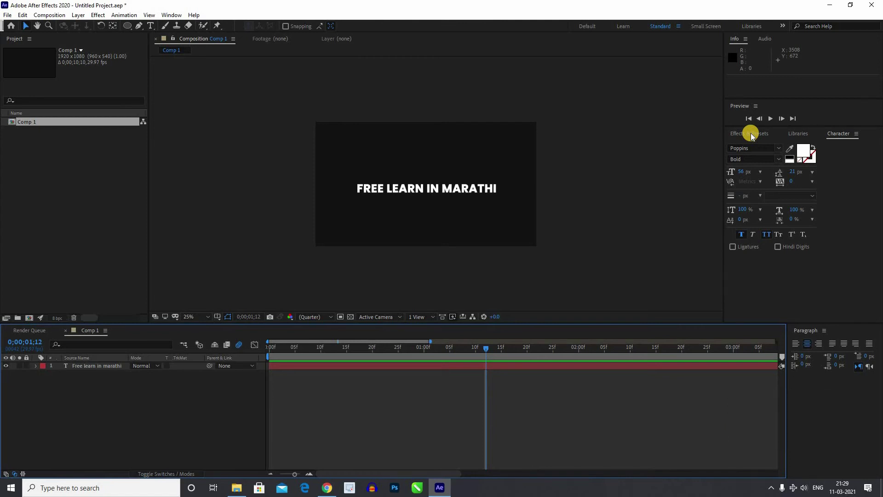
# Step: Browse Animation Presets > Text in the Effects & Presets library down to the 3D Text folder
pyautogui.click(754, 137)
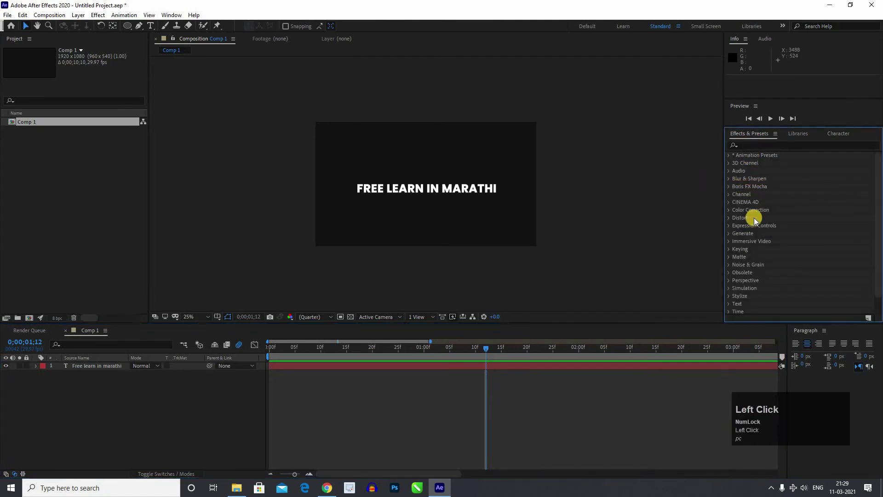
pyautogui.scroll(-3)
pyautogui.click(732, 286)
pyautogui.scroll(-3)
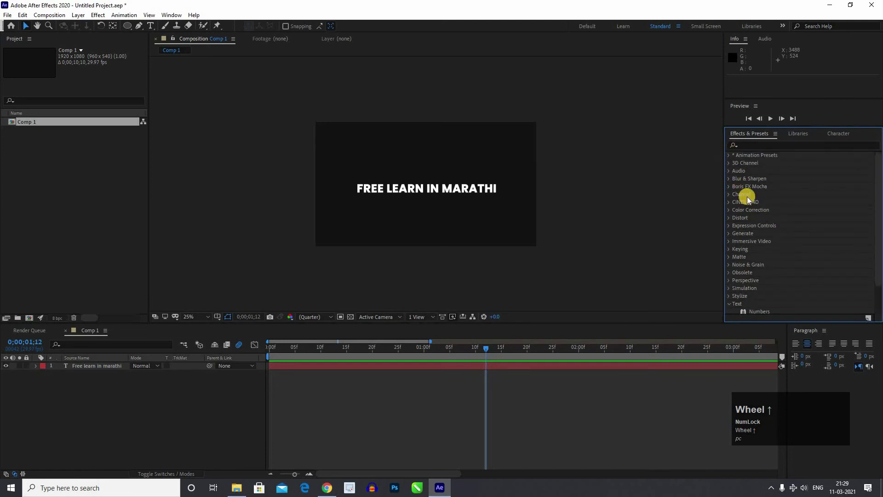
pyautogui.scroll(3)
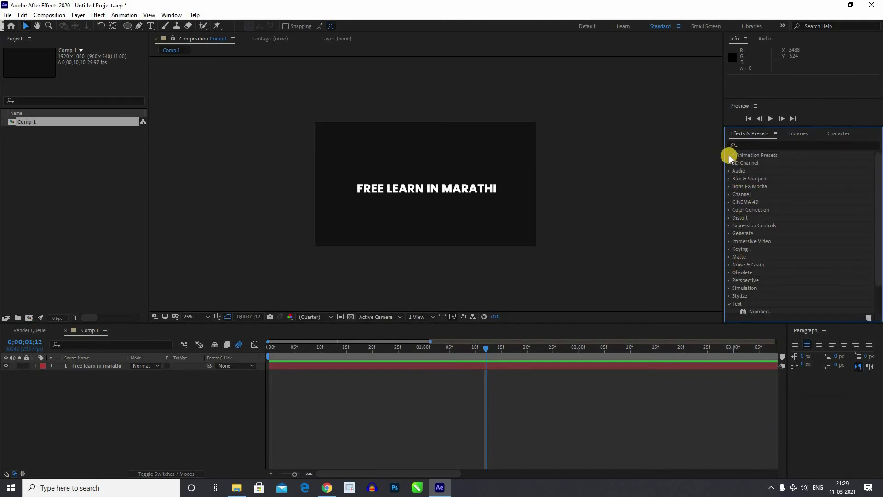
pyautogui.click(795, 206)
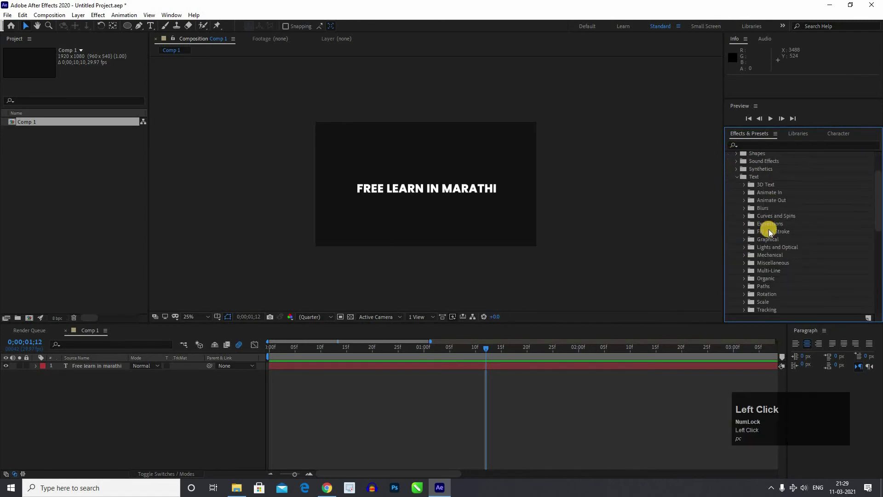
pyautogui.scroll(-3)
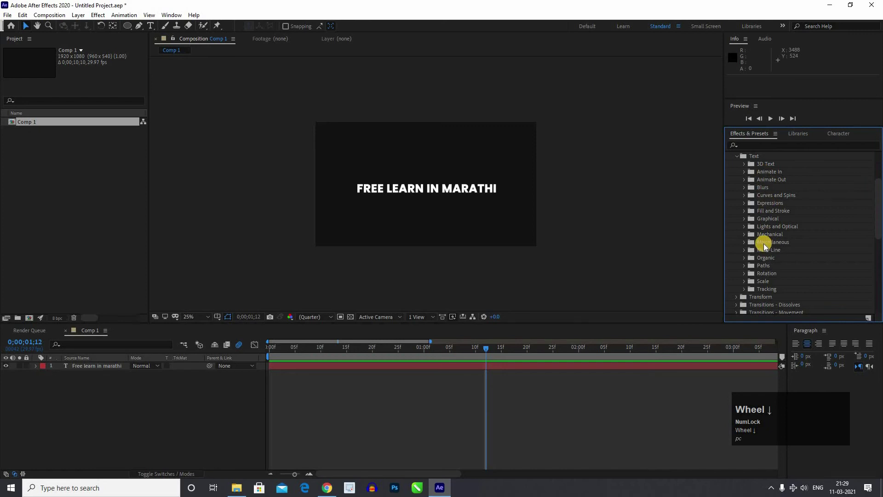
pyautogui.moveTo(762, 186); pyautogui.dragTo(802, 248)
pyautogui.scroll(-3)
# Step: Try the 3D Fly Down & Unfold preset on the title, preview it and undo
pyautogui.moveTo(802, 245); pyautogui.dragTo(699, 211)
pyautogui.press('space')
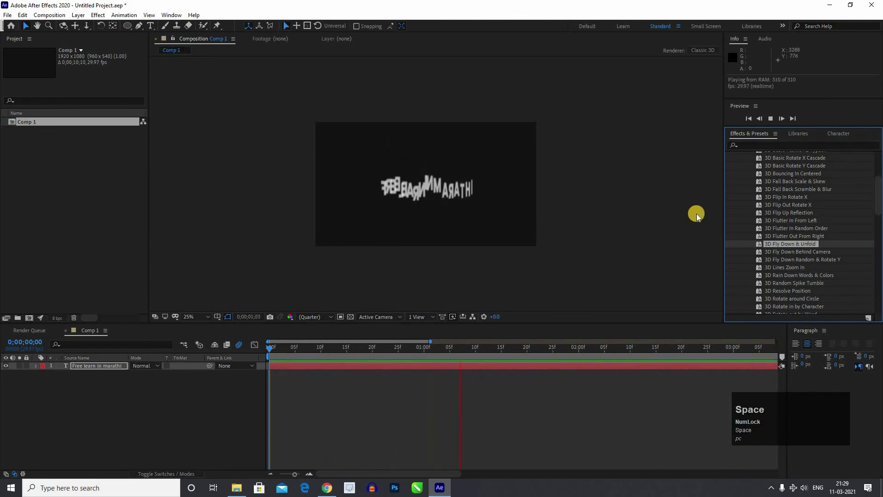
pyautogui.press('space')
pyautogui.press('ctrl+z')
# Step: Try the Current Time Format preset on the title, preview it and undo
pyautogui.scroll(-3)
pyautogui.moveTo(781, 201); pyautogui.dragTo(347, 364)
pyautogui.press('space')
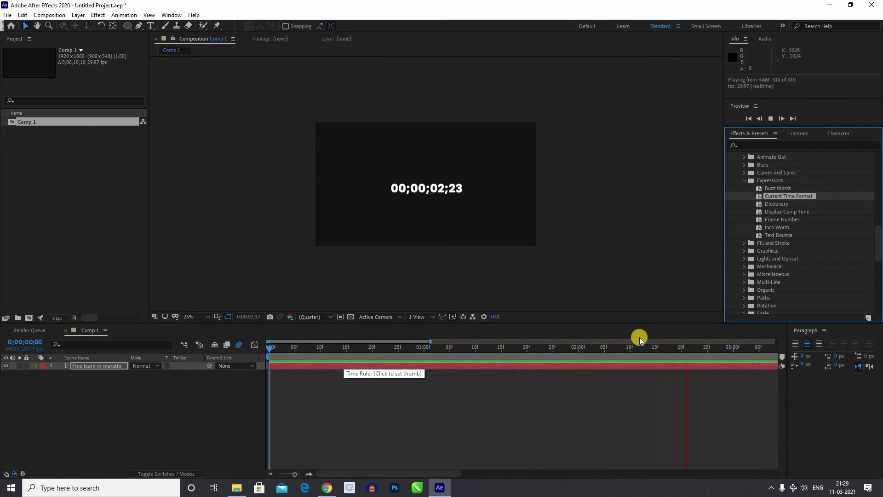
pyautogui.press('space')
pyautogui.press('ctrl+z')
# Step: Apply Paths > Downhill Slide On to the title and preview the slide
pyautogui.scroll(-3)
pyautogui.click(785, 285)
pyautogui.scroll(-3)
pyautogui.moveTo(793, 255); pyautogui.dragTo(337, 370)
pyautogui.press('space')
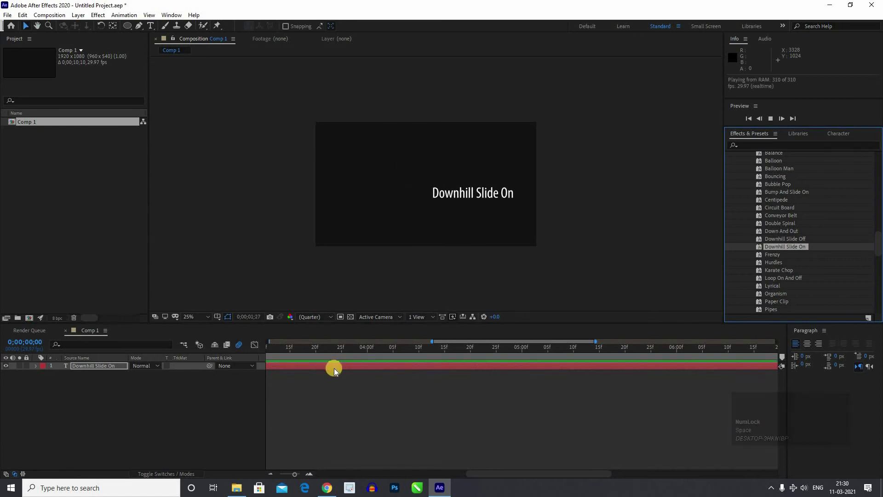
pyautogui.press('space')
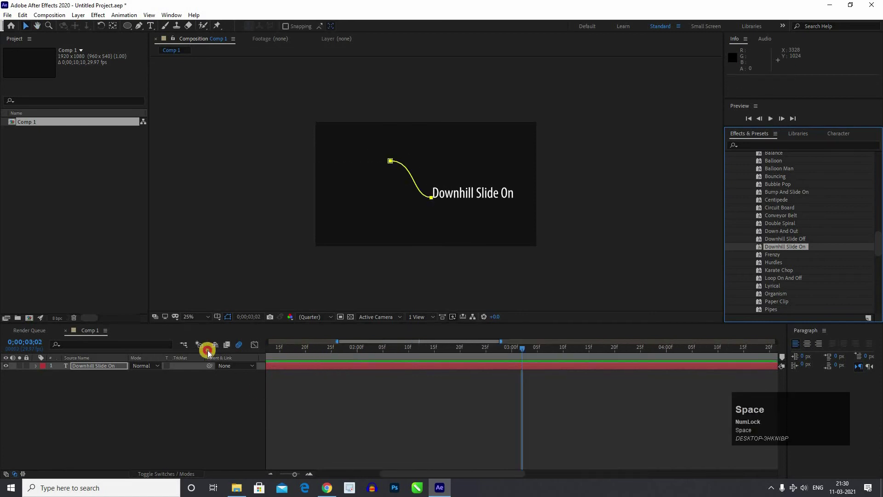
# Step: Try Transitions - Dissolves > Dissolve - blobs on the title, preview it and undo
pyautogui.click(253, 341)
pyautogui.scroll(-3)
pyautogui.click(786, 257)
pyautogui.scroll(-3)
pyautogui.moveTo(785, 272); pyautogui.dragTo(295, 366)
pyautogui.press('space')
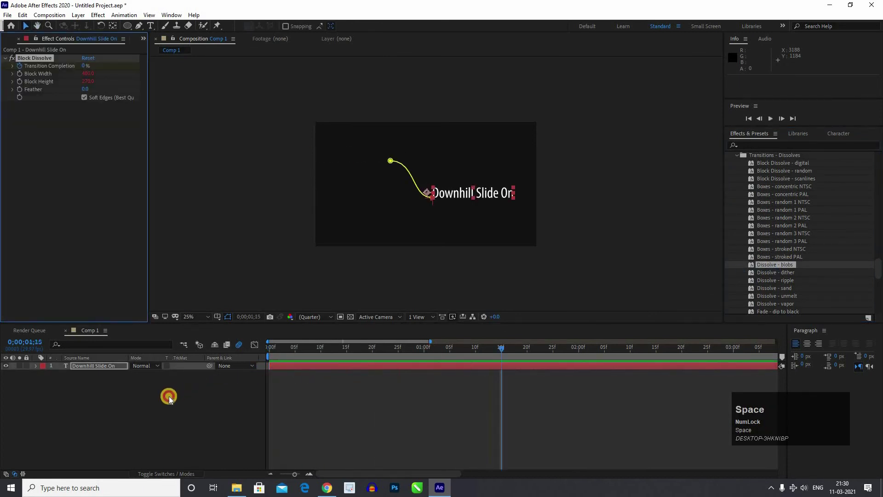
pyautogui.click(171, 400)
pyautogui.press('ctrl+z')
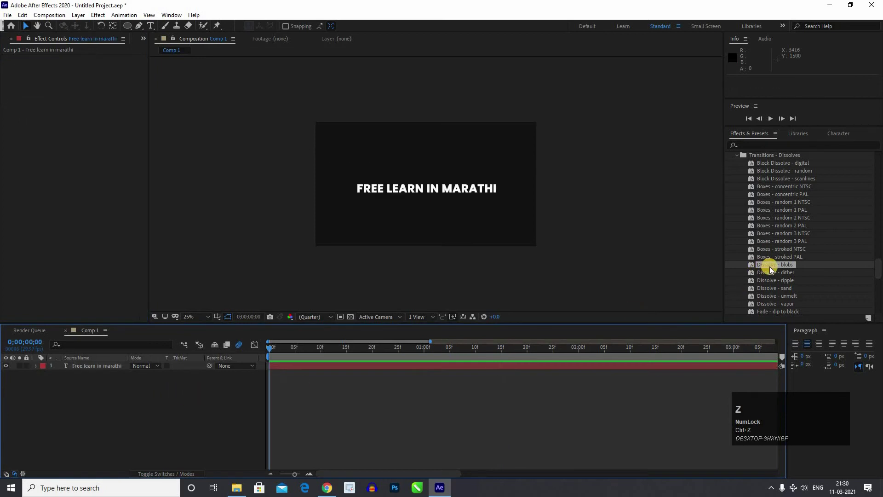
# Step: Reapply the blobs dissolve to the title, preview it, then switch to the MotionIsland gallery in Chrome
pyautogui.moveTo(290, 383); pyautogui.dragTo(296, 373)
pyautogui.press('space')
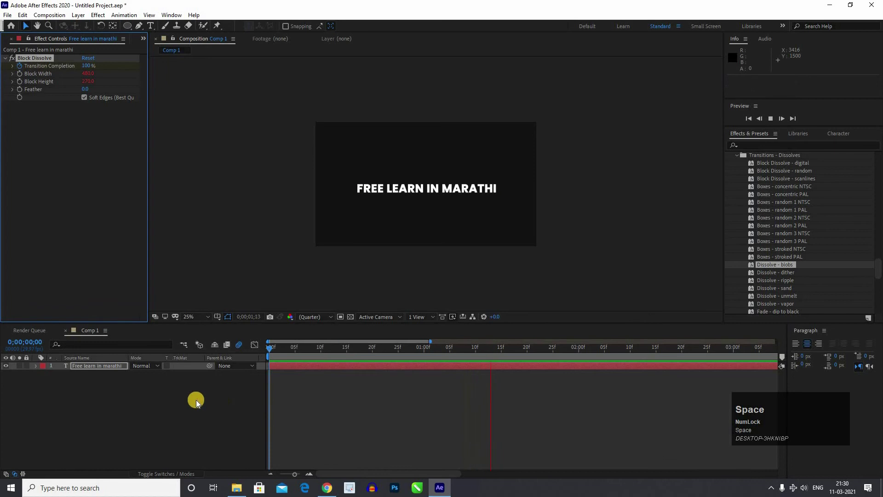
pyautogui.click(318, 383)
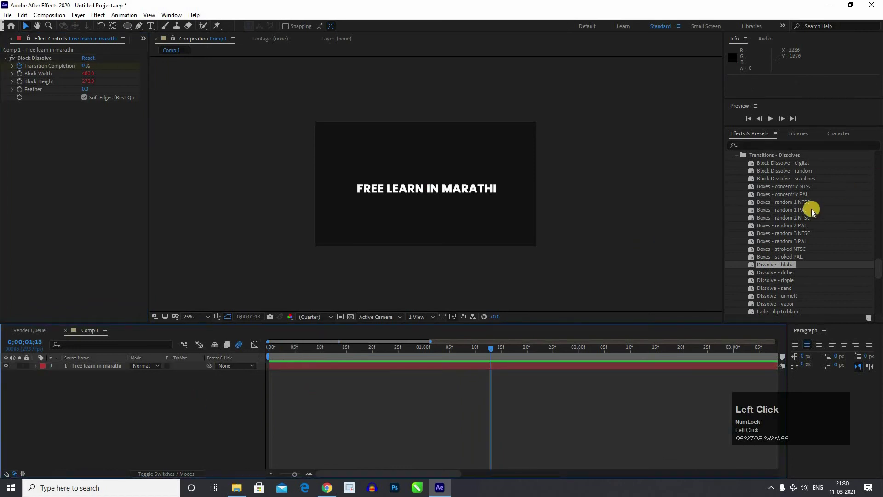
pyautogui.scroll(3)
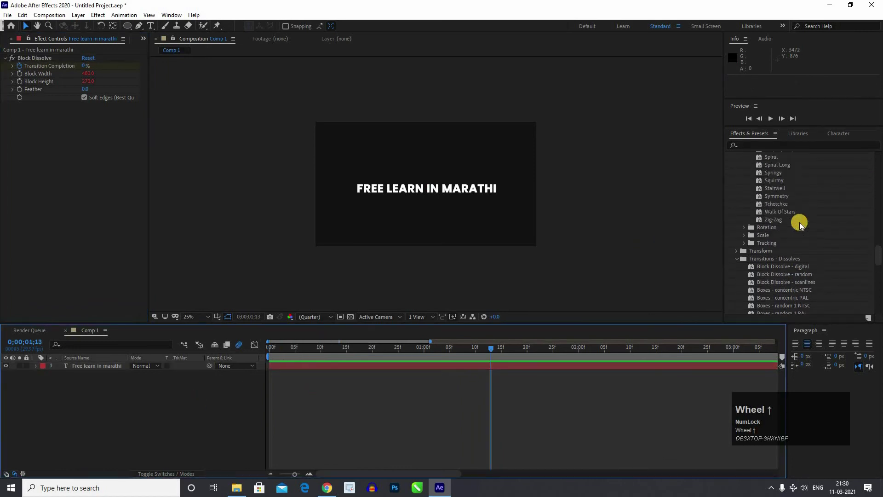
pyautogui.scroll(3)
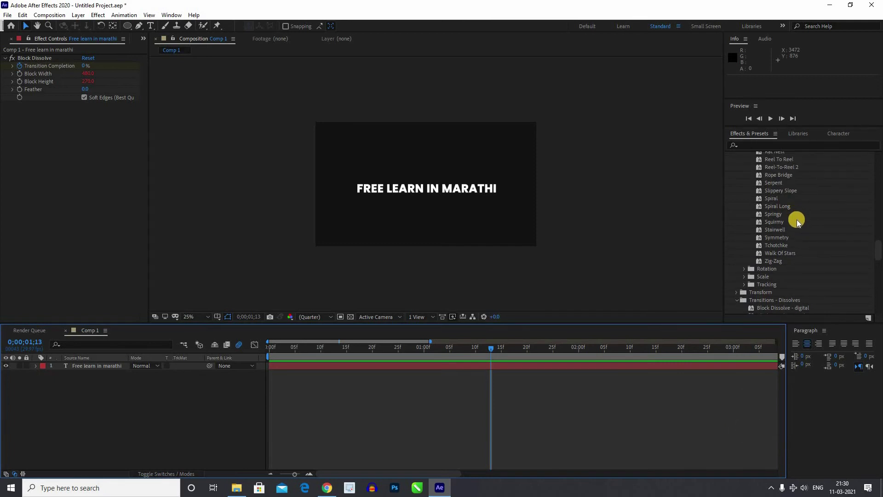
pyautogui.scroll(3)
pyautogui.scroll(3)
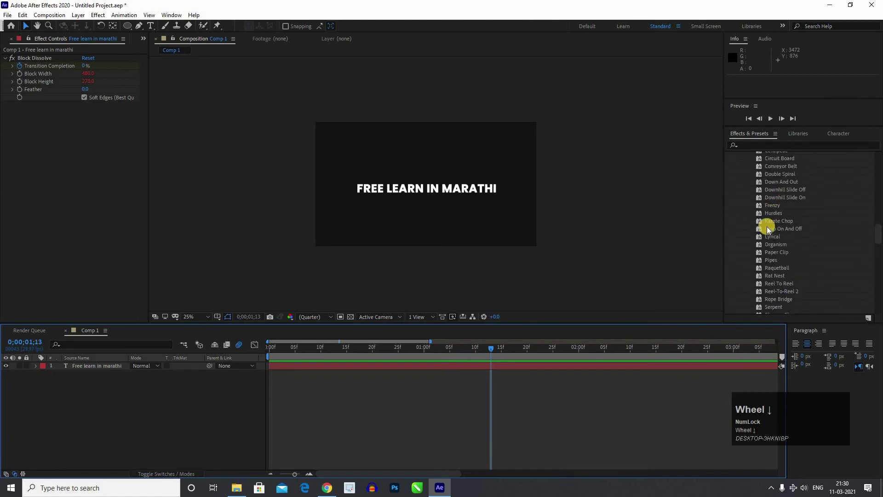
pyautogui.scroll(-3)
pyautogui.click(127, 102)
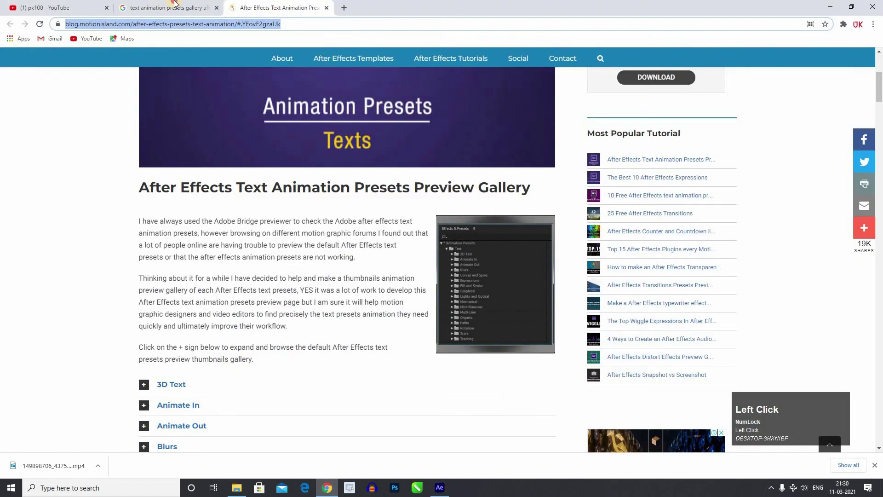
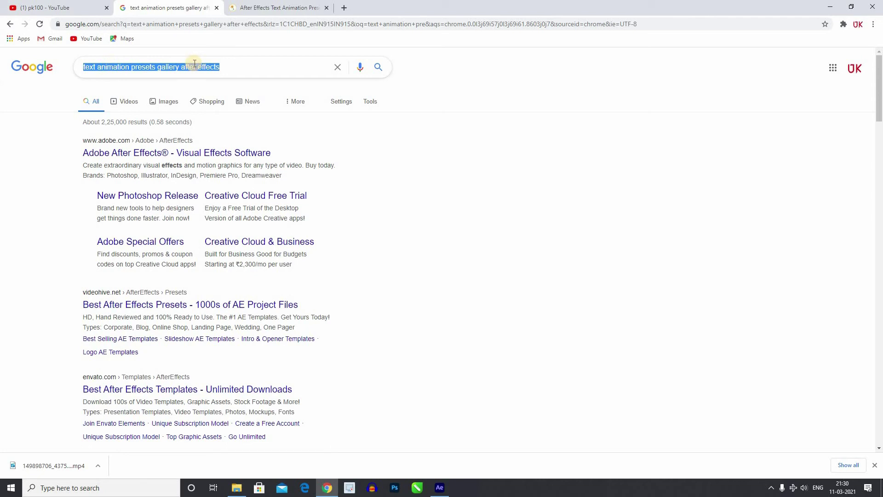
pyautogui.scroll(-3)
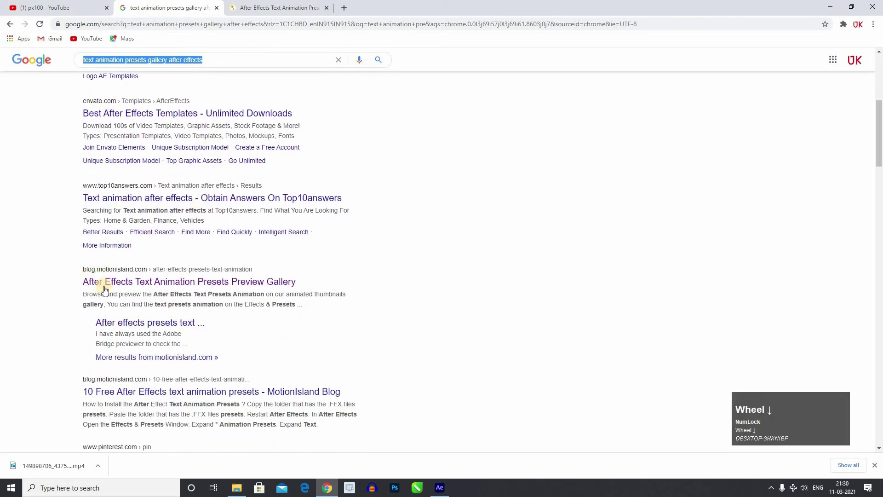
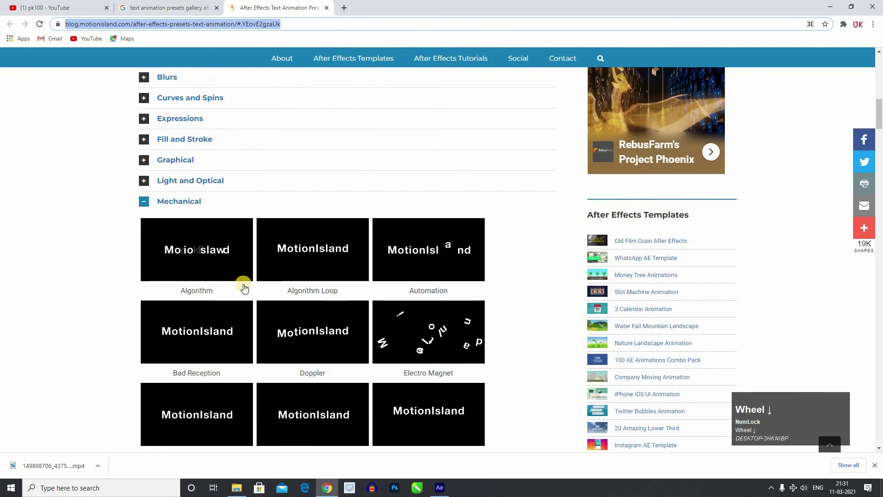
# Step: Scroll the gallery and expand the Miscellaneous preset previews
pyautogui.scroll(3)
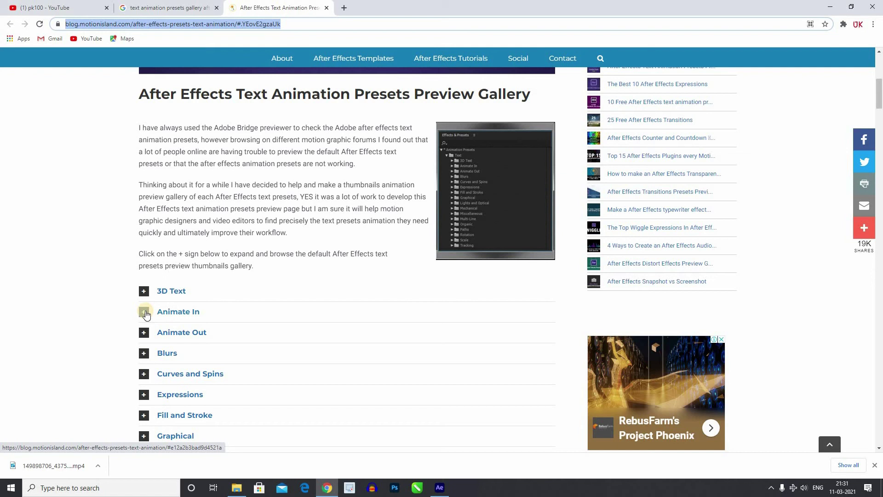
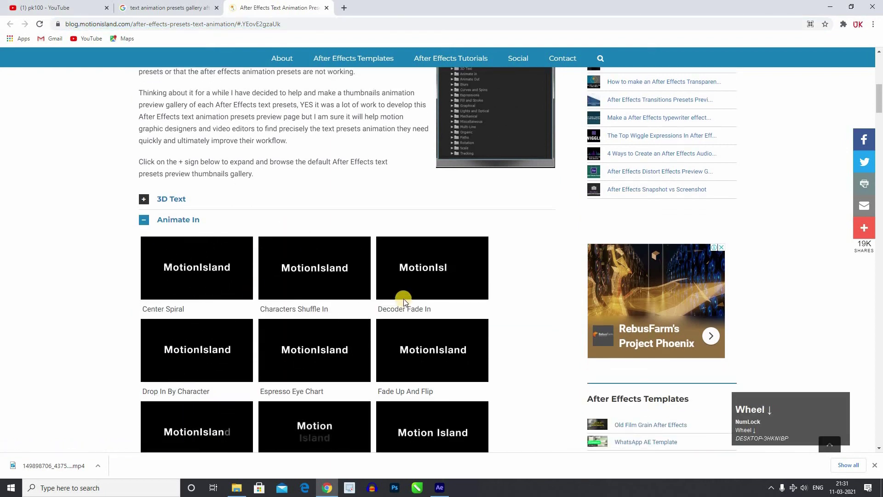
pyautogui.scroll(-3)
pyautogui.scroll(-3)
pyautogui.scroll(-3)
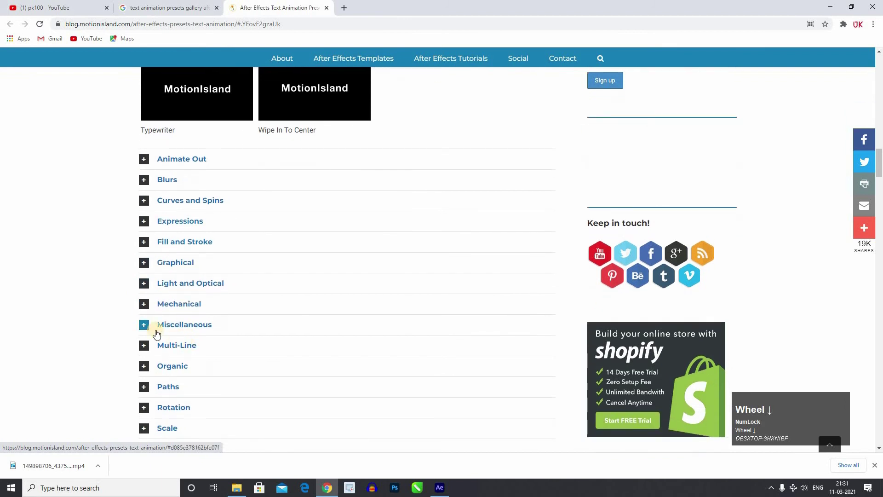
pyautogui.click(219, 327)
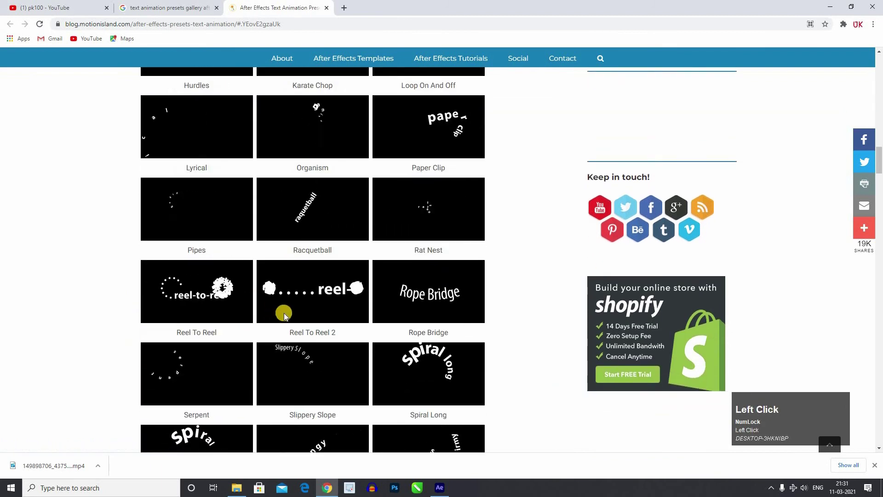
pyautogui.scroll(-3)
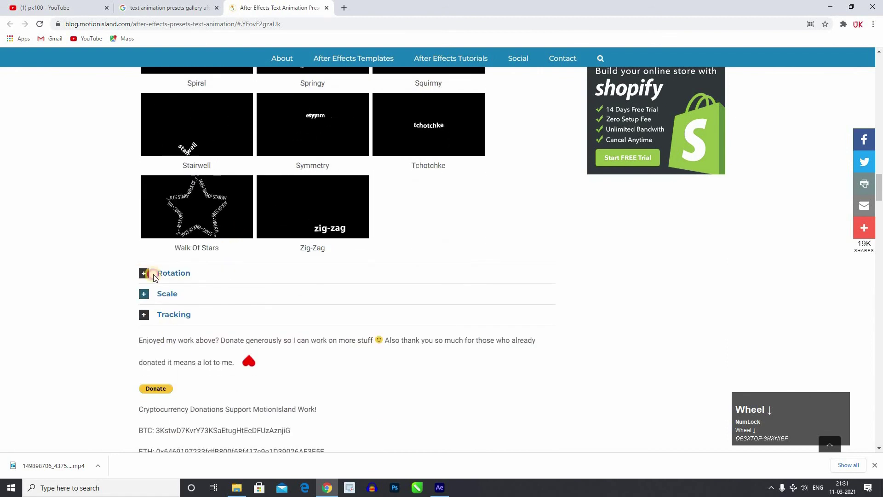
# Step: Expand the Rotation and 3D Text preset previews in the gallery
pyautogui.click(243, 290)
pyautogui.scroll(3)
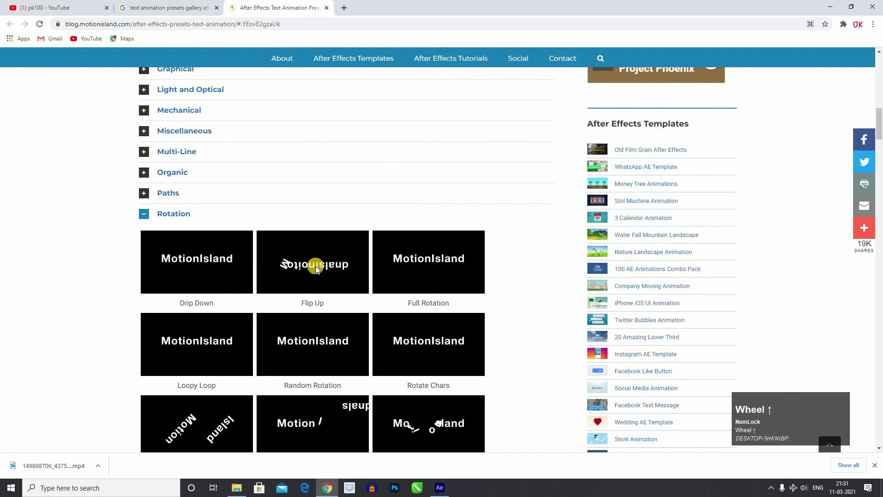
pyautogui.scroll(-3)
pyautogui.click(267, 330)
pyautogui.scroll(-3)
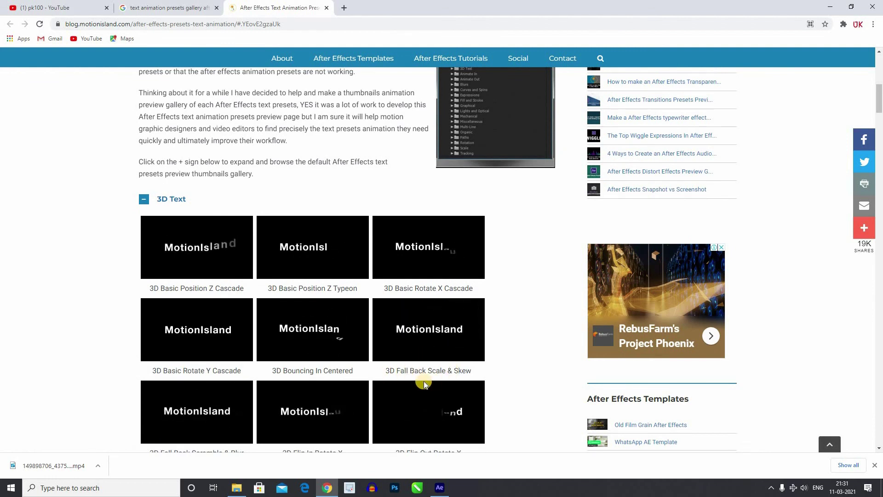
# Step: Back in After Effects, apply 3D Text > 3D Fall Back Scramble & Blur to the title and preview it
pyautogui.click(651, 263)
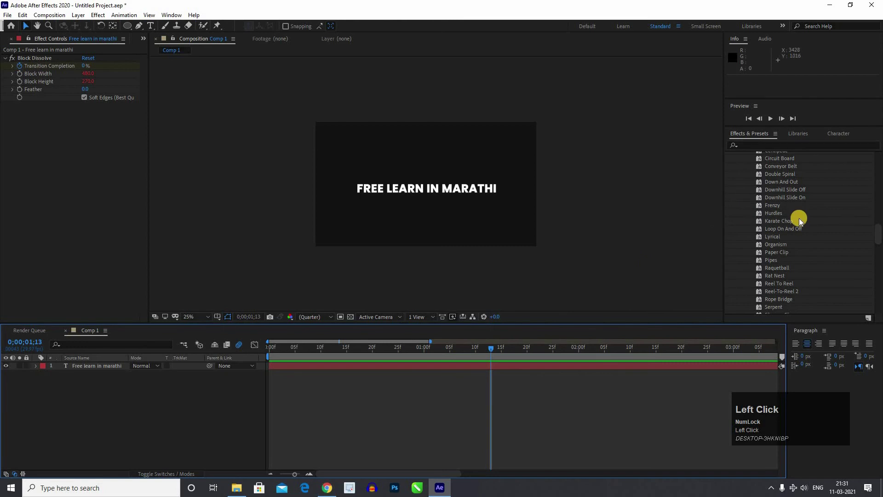
pyautogui.scroll(3)
pyautogui.moveTo(219, 353); pyautogui.dragTo(804, 217)
pyautogui.scroll(3)
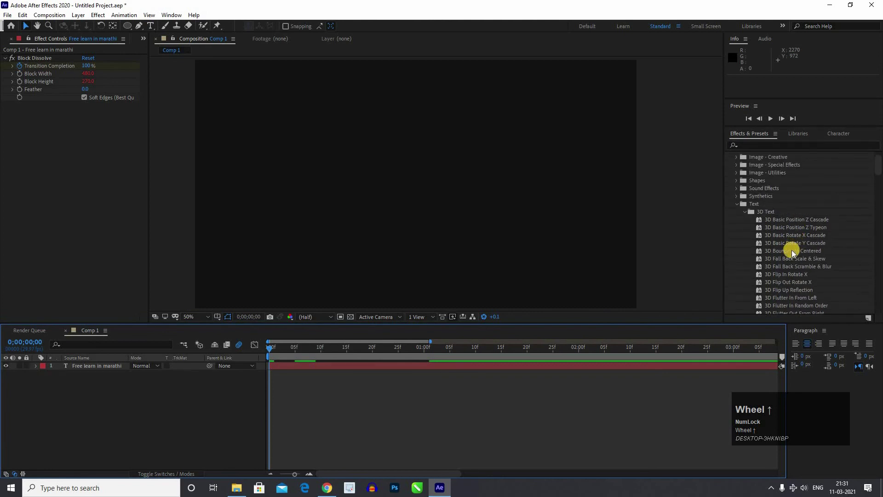
pyautogui.moveTo(803, 267); pyautogui.dragTo(304, 338)
pyautogui.press('space')
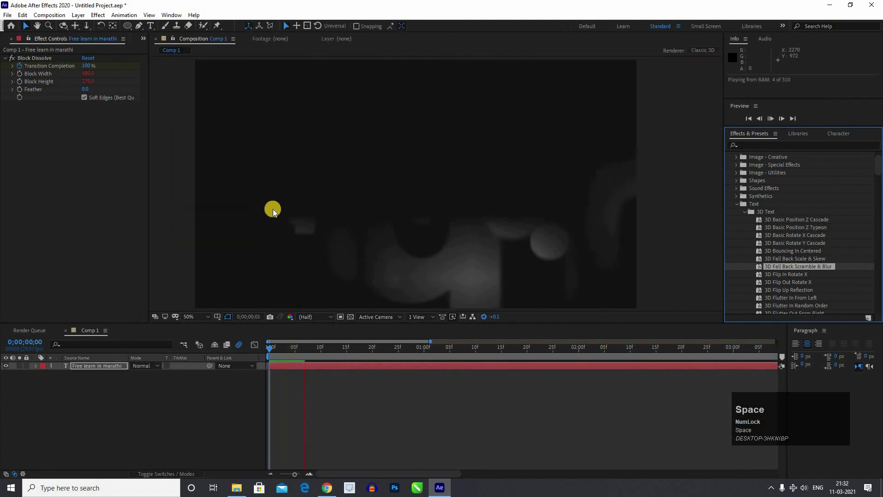
pyautogui.press('space')
# Step: Replay the scramble animation from the timeline, then head back toward the gallery
pyautogui.scroll(-3)
pyautogui.click(171, 359)
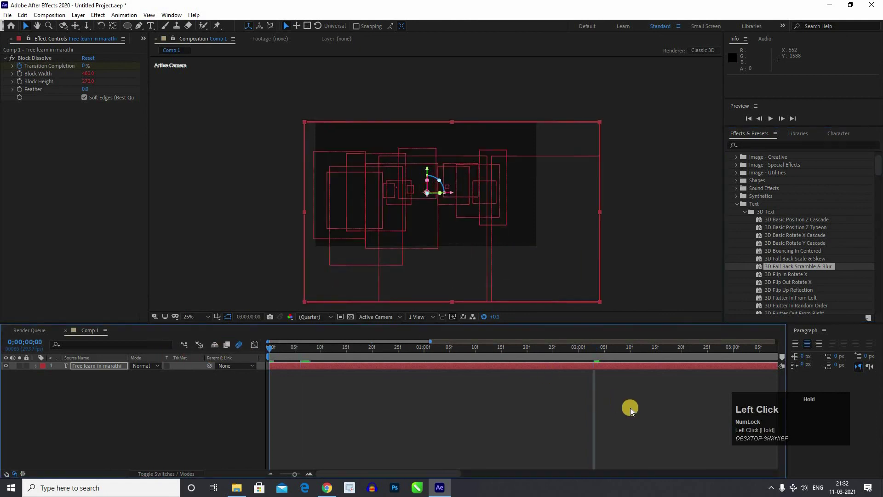
pyautogui.press('space')
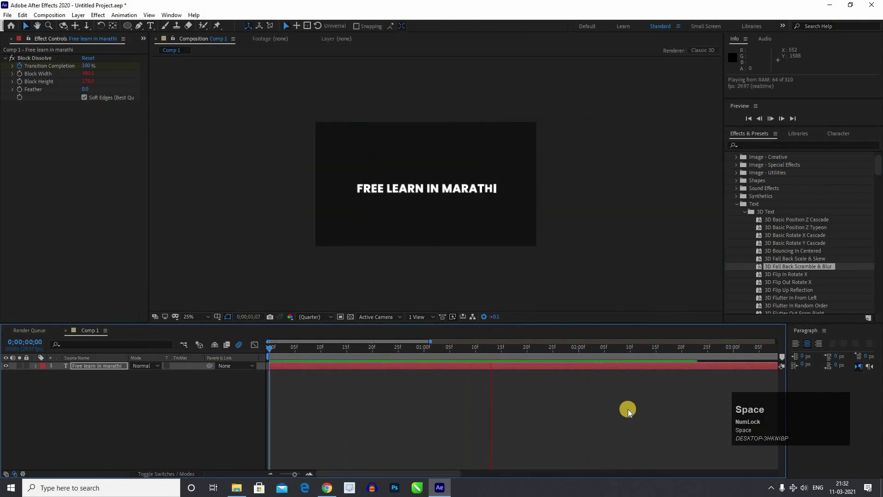
pyautogui.press('space')
pyautogui.moveTo(225, 352); pyautogui.dragTo(345, 287)
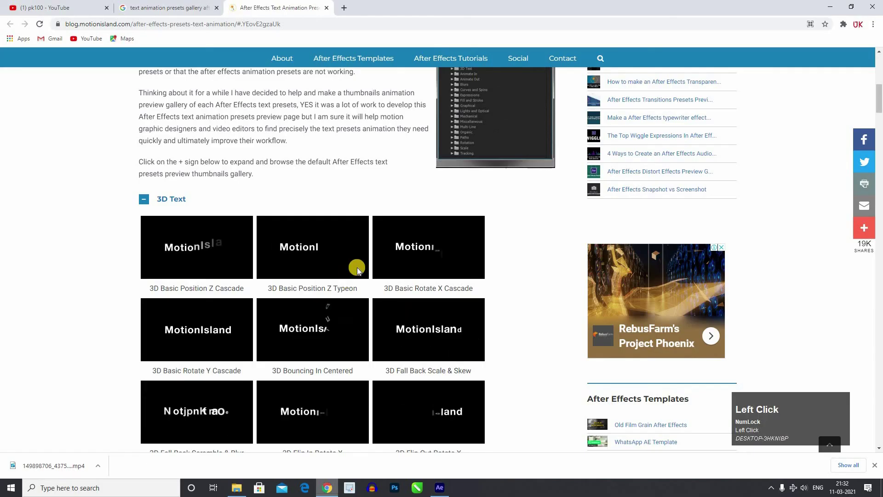
# Step: Apply 3D Fly Down Behind Camera to the title, stop the preview and switch to Chrome
pyautogui.scroll(-3)
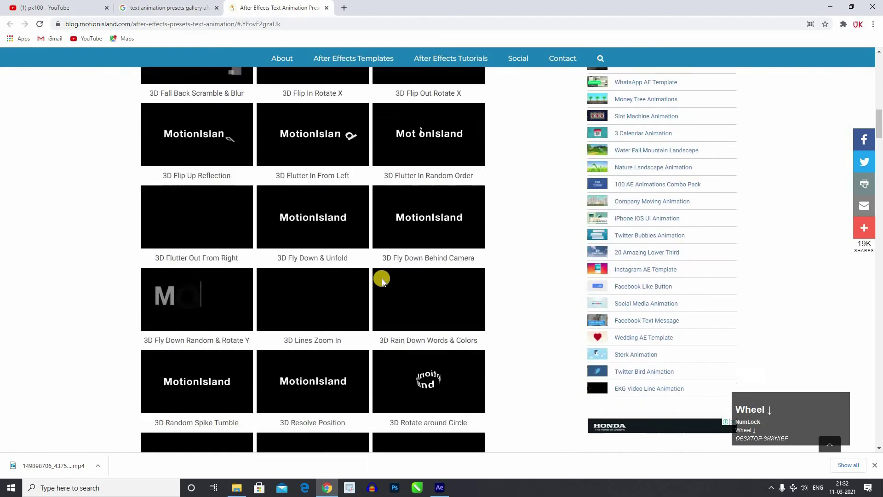
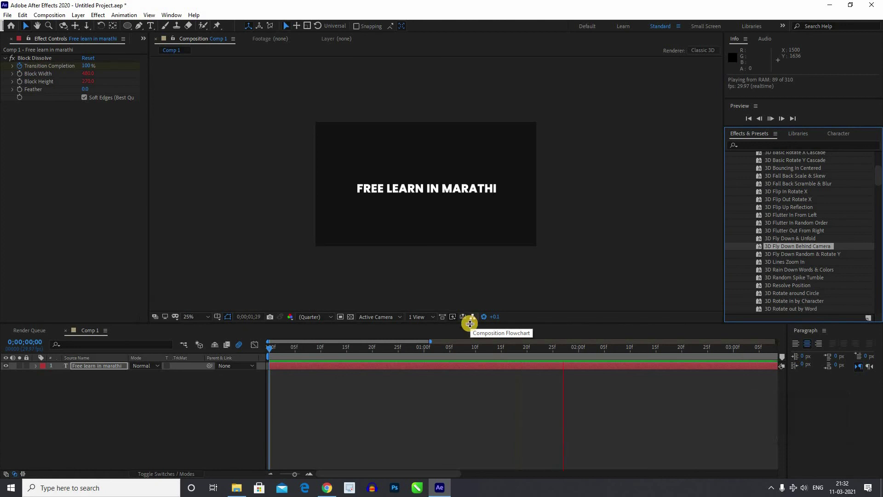
pyautogui.press('space')
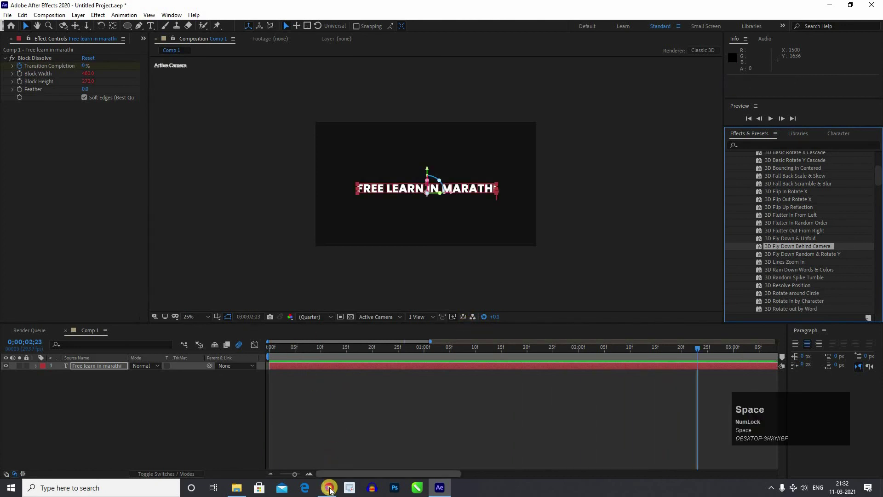
pyautogui.click(338, 167)
# Step: Scroll through the remaining 3D Text gallery previews, then return to After Effects
pyautogui.scroll(-3)
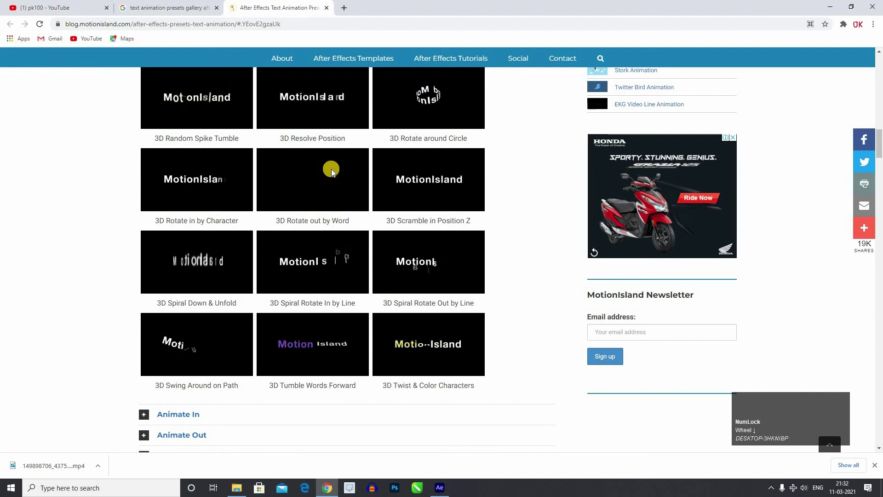
pyautogui.scroll(-3)
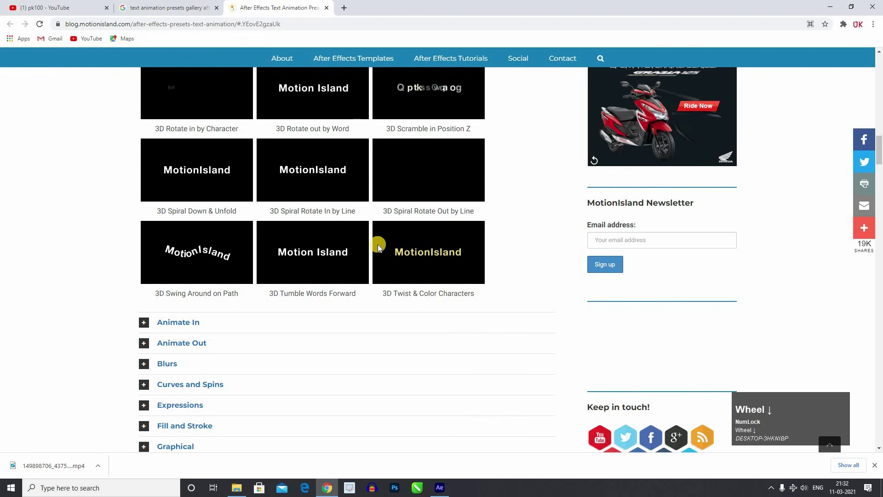
pyautogui.scroll(-3)
pyautogui.click(352, 362)
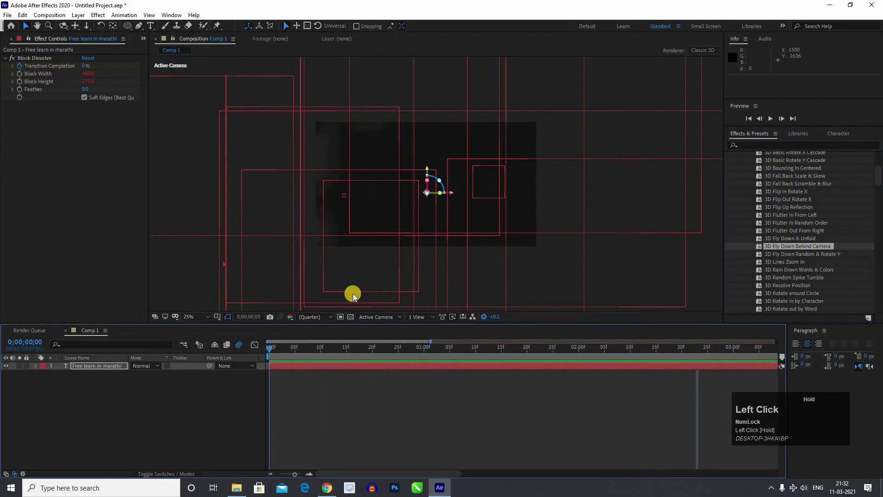
pyautogui.scroll(-3)
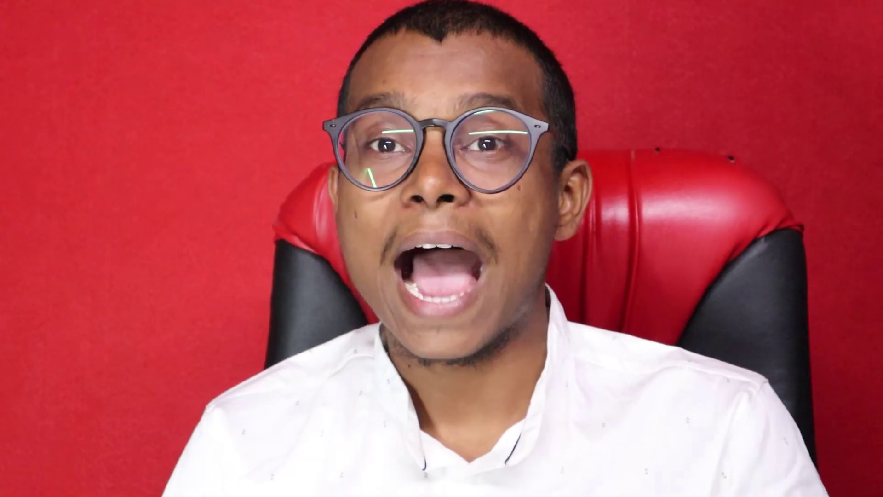